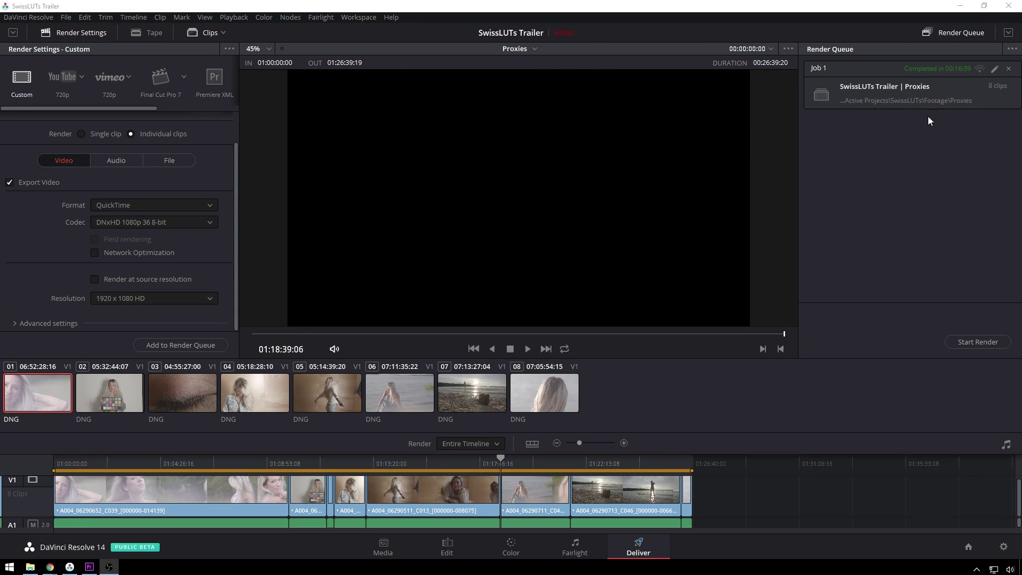
- Switch from the finished Resolve render queue to the Premiere Pro trailer project
click(968, 13)
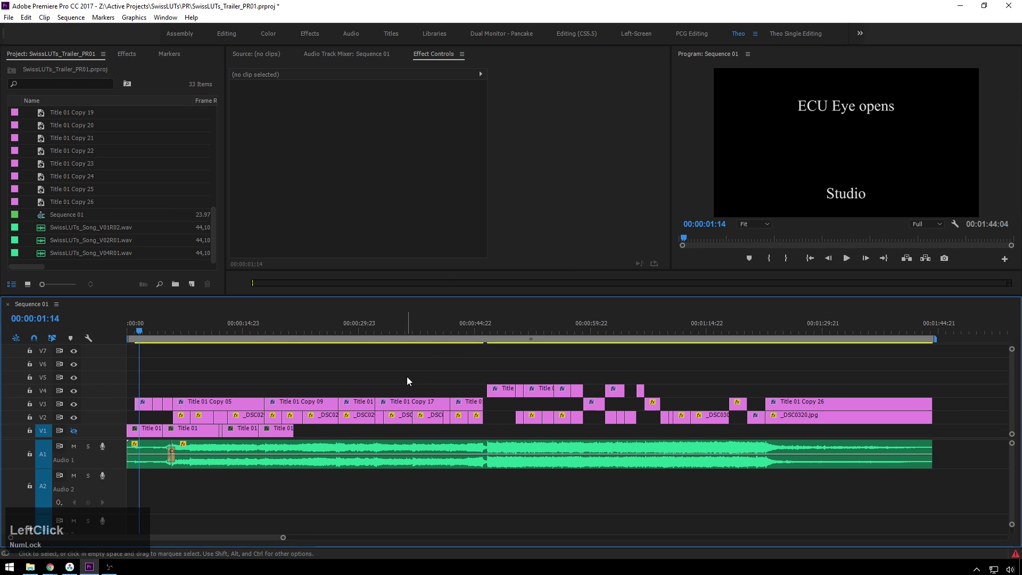
- Import the Proxies folder and expand it to list its eight proxy clips
scroll(down, 3)
click(126, 169)
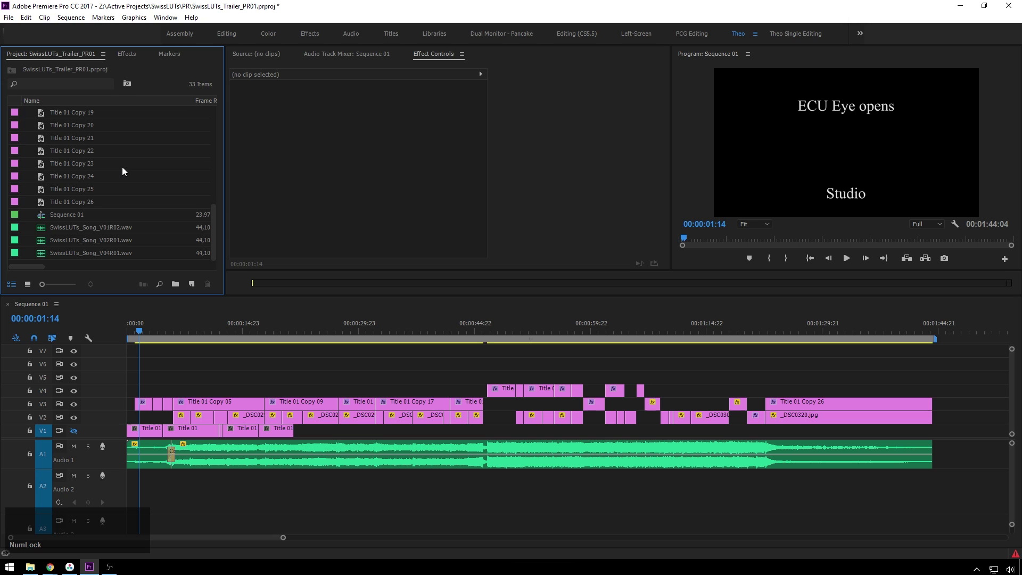
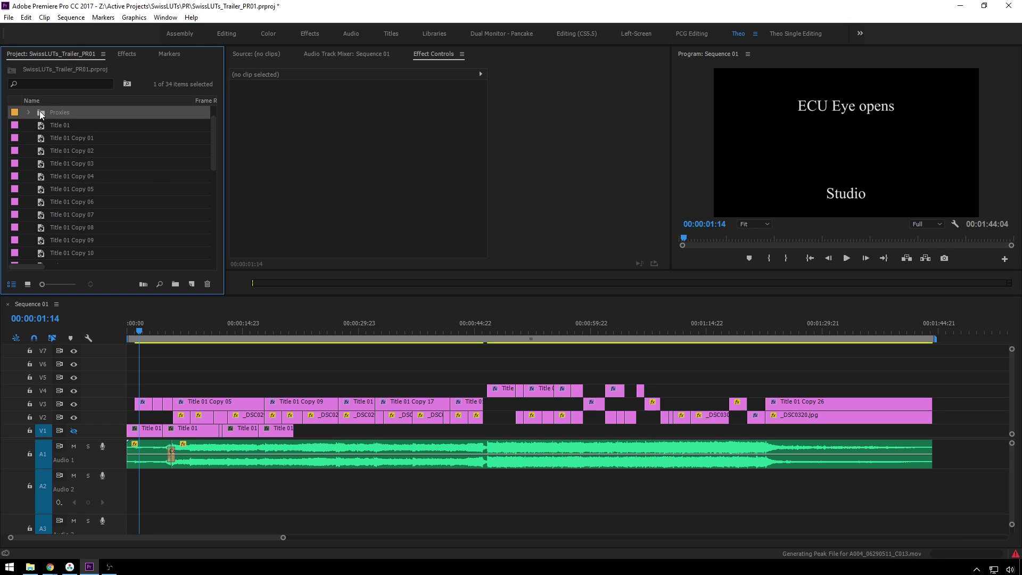
click(31, 113)
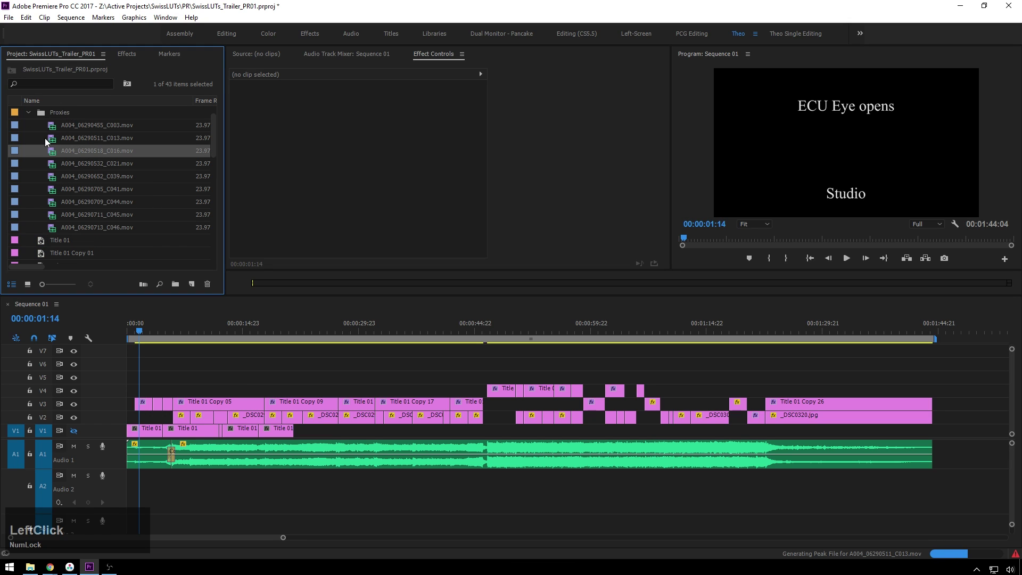
- Create a sequence from the C003 eye close-up and trim it to about one second
click(53, 127)
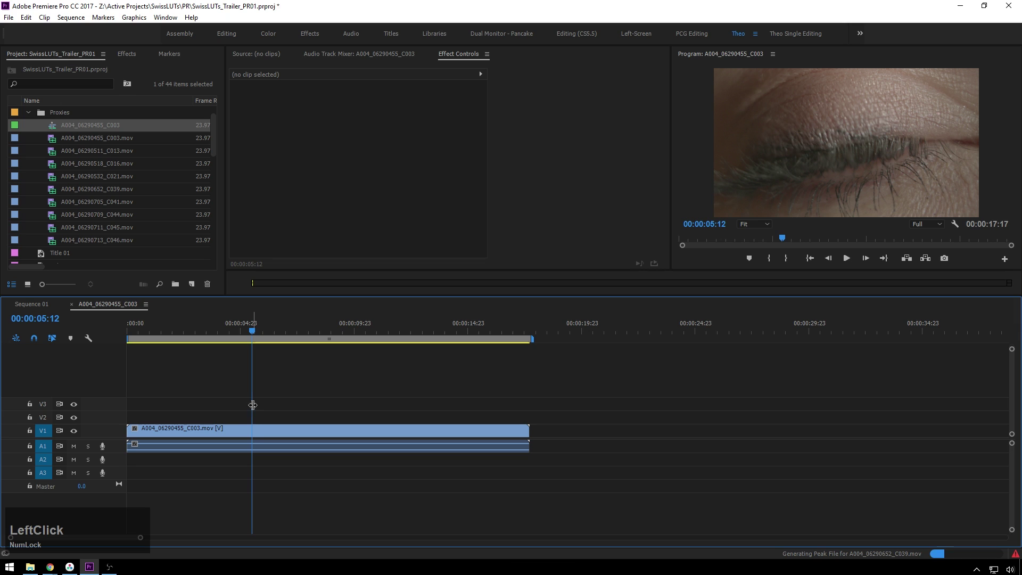
key(q)
key(space)
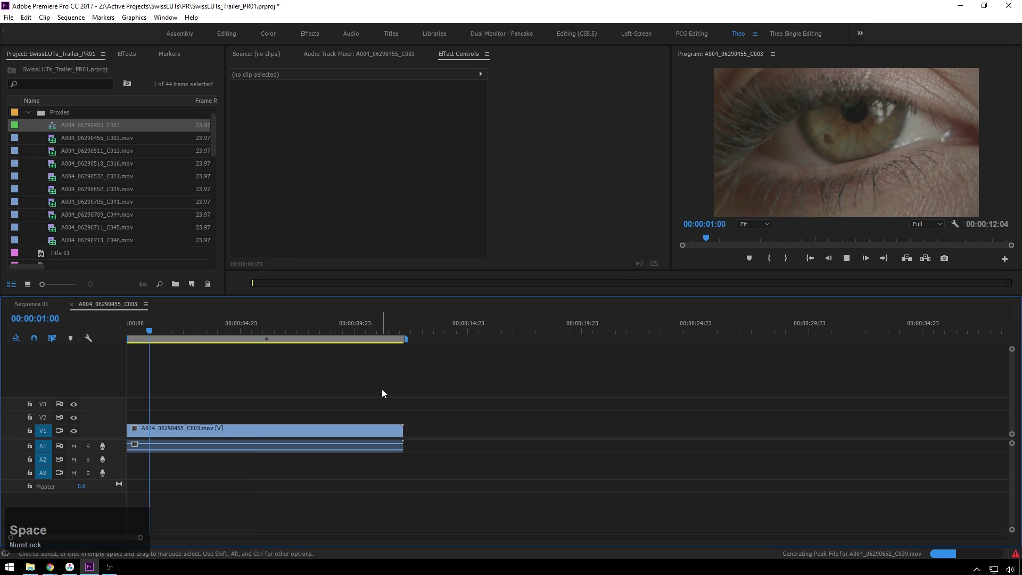
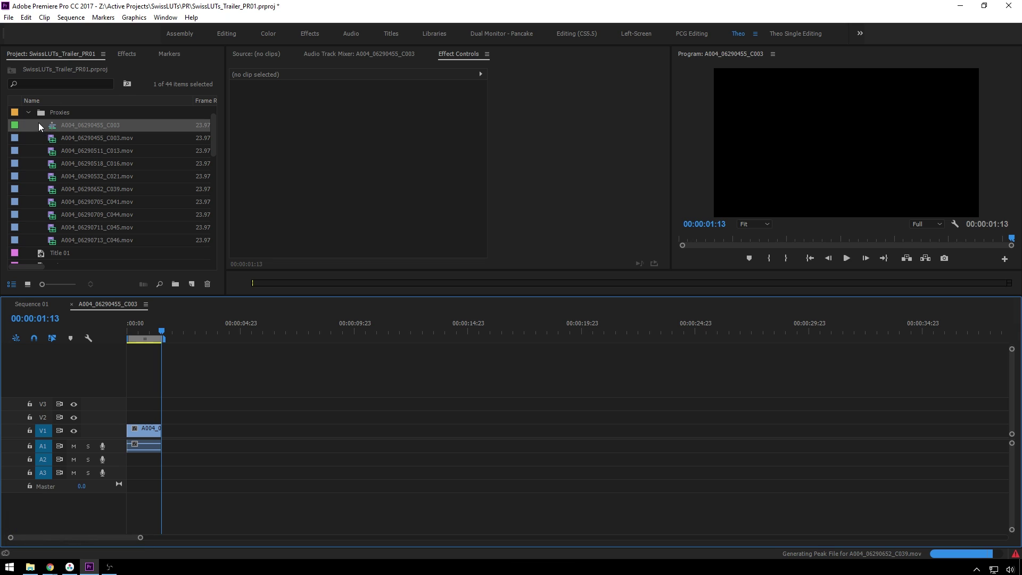
- Mark a short In/Out range on the denim-jacket clip and insert it into the sequence
click(46, 116)
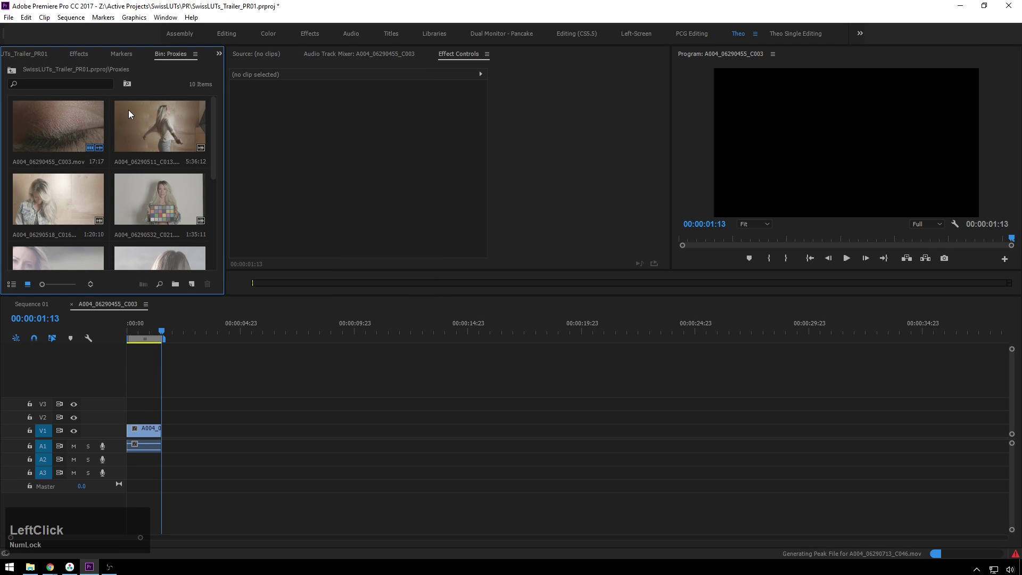
scroll(down, 3)
click(61, 130)
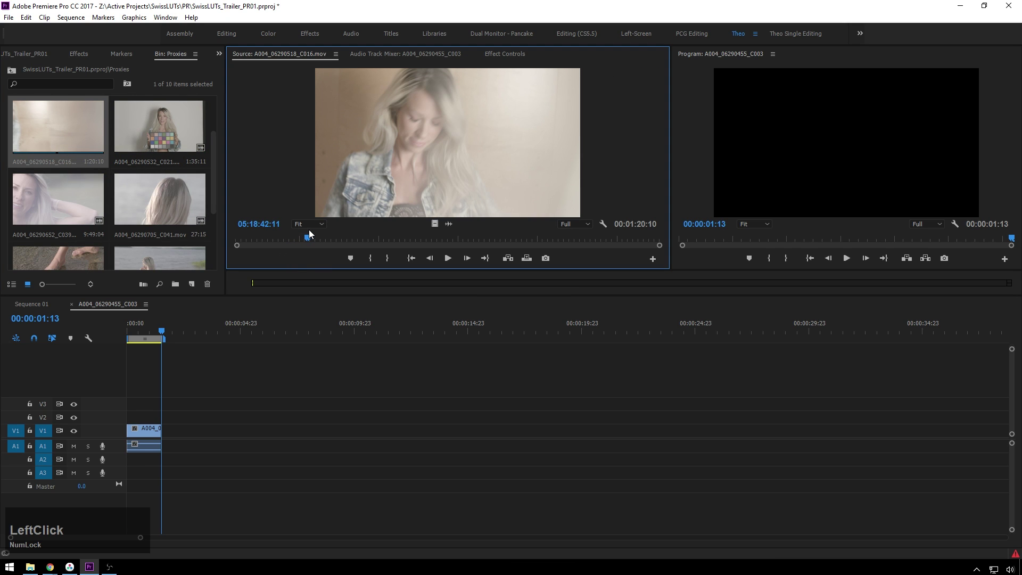
key(space)
key(o)
key(space)
- Mark a short range on the close-up portrait clip and insert it after the jacket shot
click(378, 189)
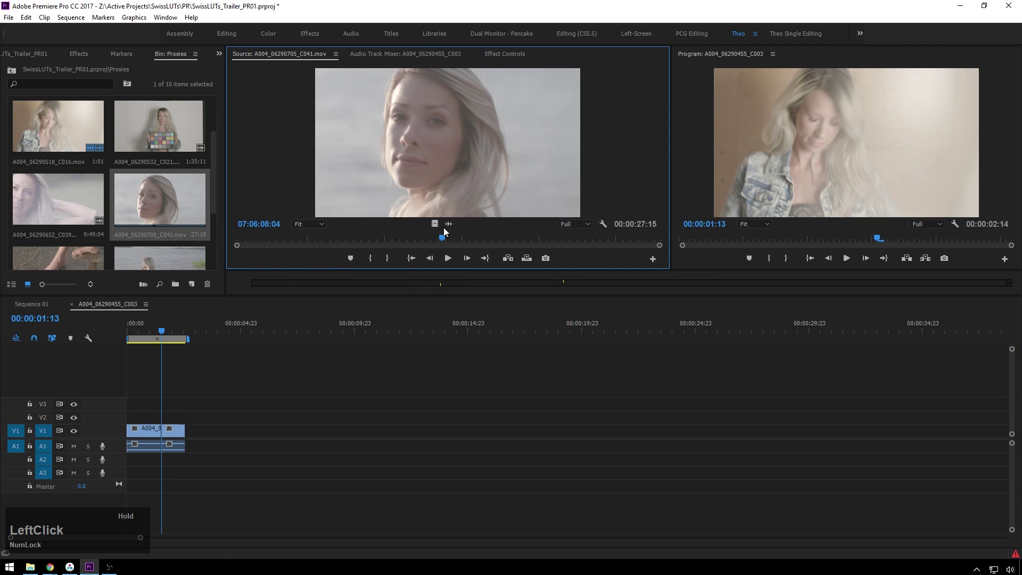
key(i)
key(space)
key(o)
key(space)
click(426, 157)
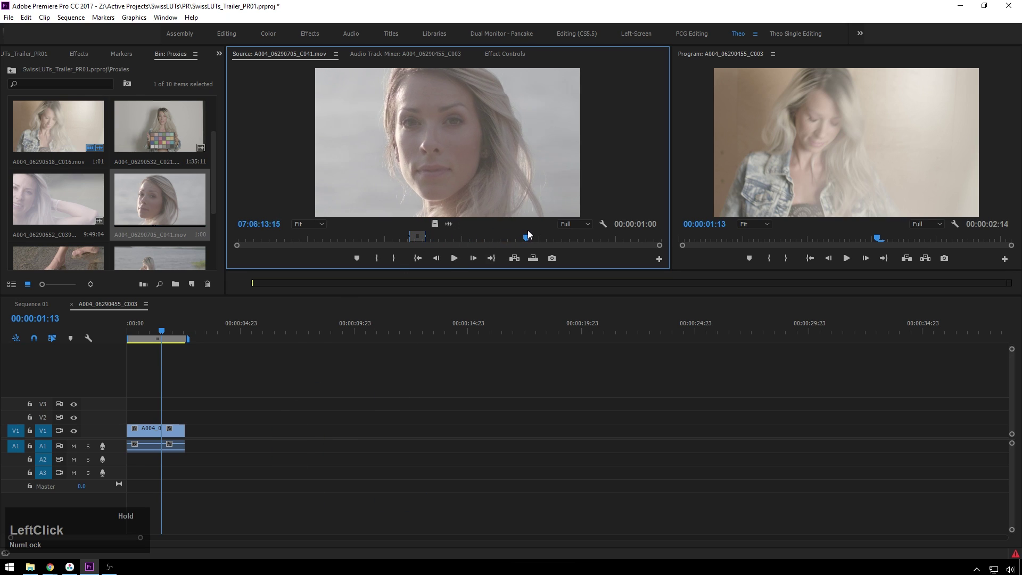
key(i)
key(space)
key(o)
key(space)
- Mark the feet-in-water moment of the lake wading clip and insert it into the sequence
click(455, 177)
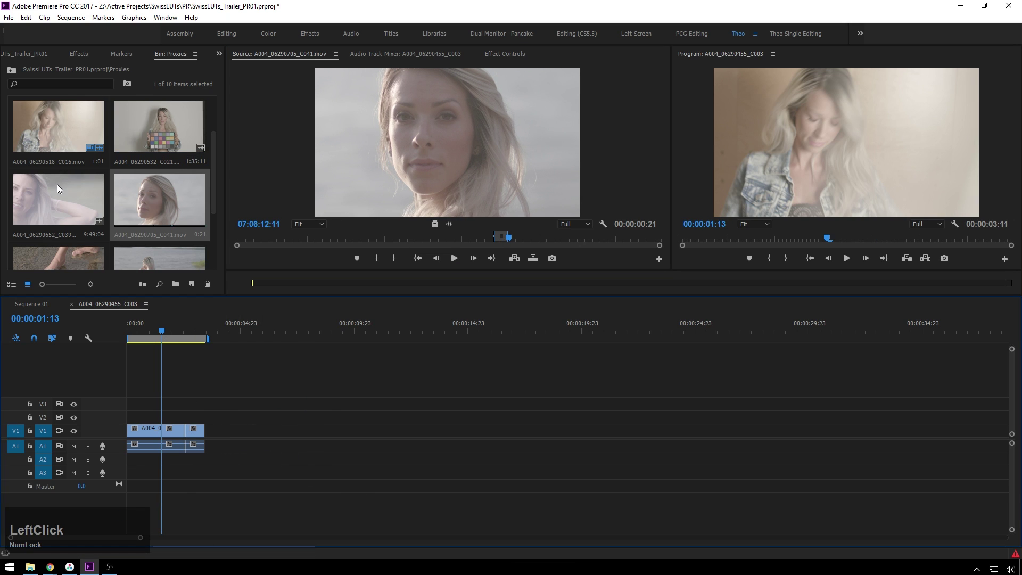
scroll(down, 3)
click(79, 200)
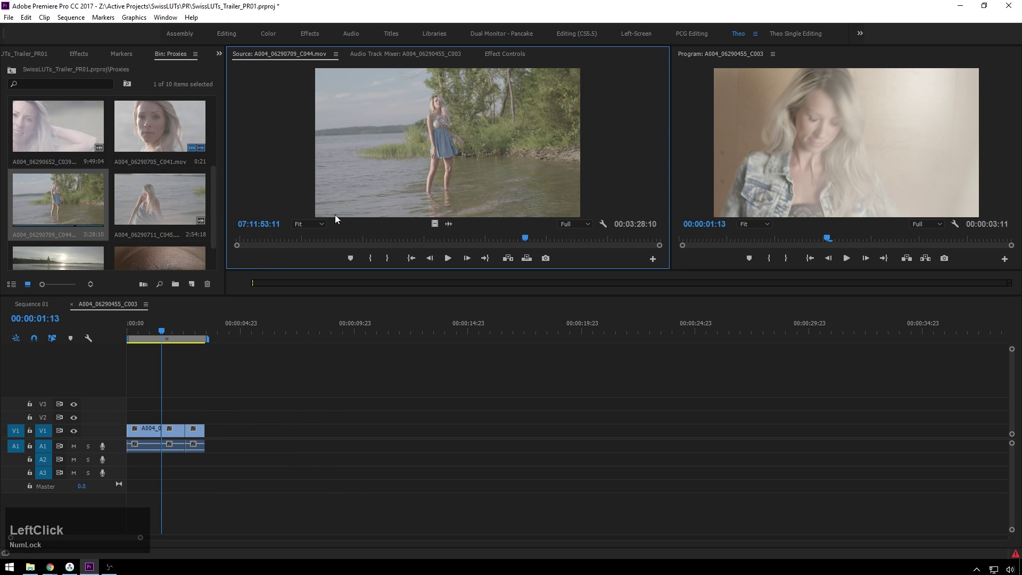
click(291, 240)
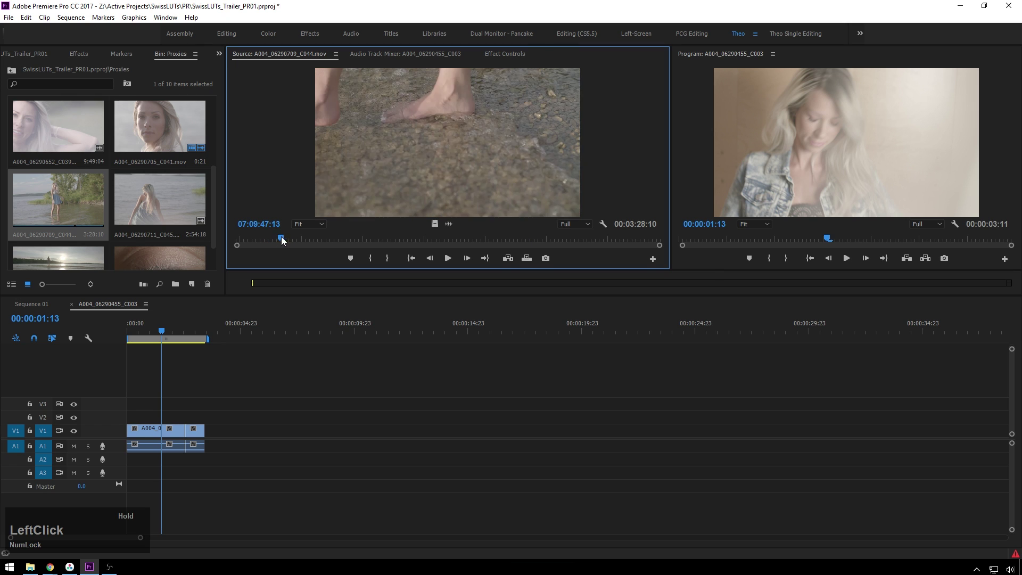
key(space)
key(o)
key(space)
- Mute track A1 and insert a short shot of the woman on the floor
click(403, 124)
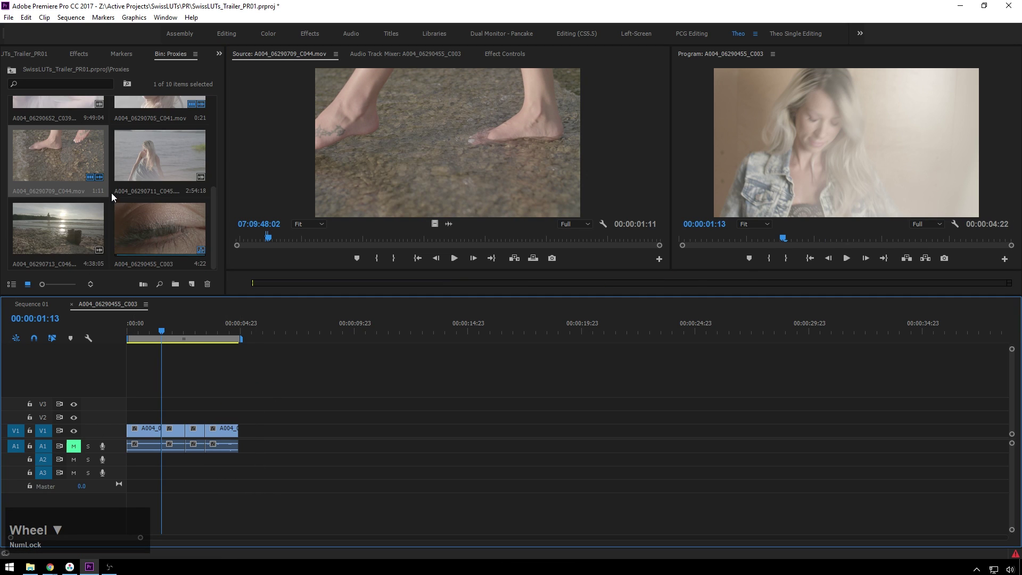
scroll(up, 3)
click(178, 132)
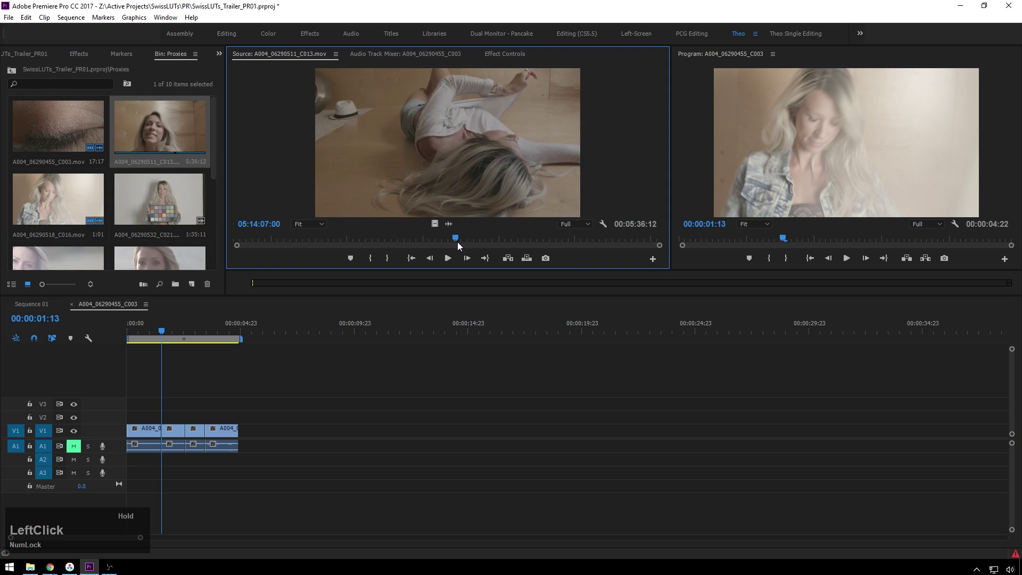
key(space)
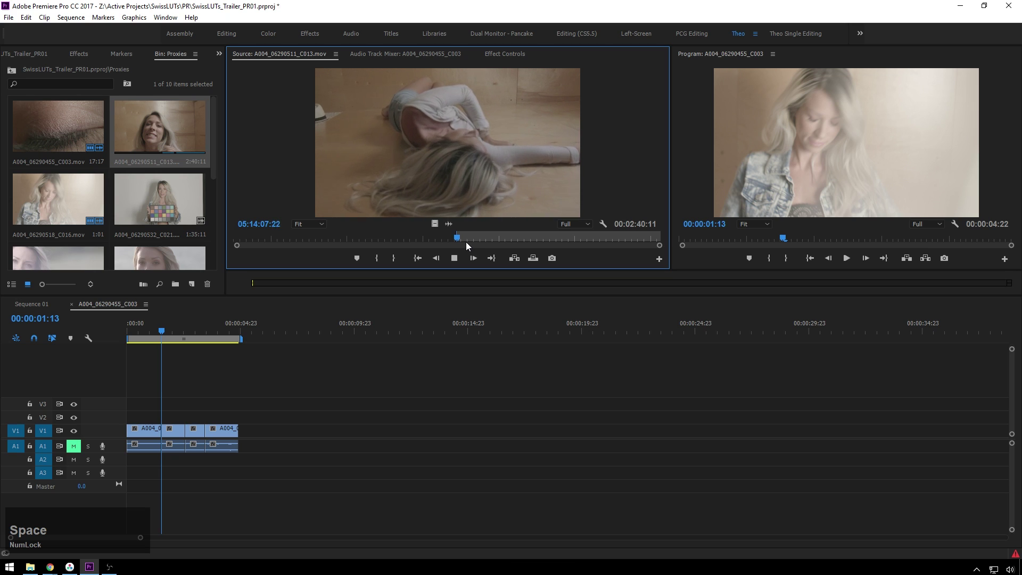
click(468, 239)
key(space)
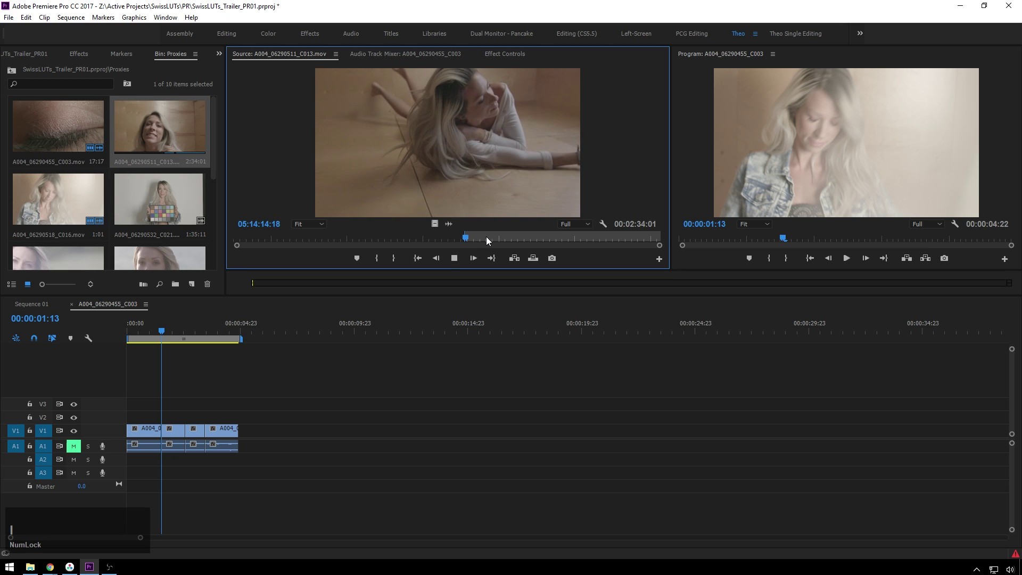
key(o)
key(space)
click(480, 154)
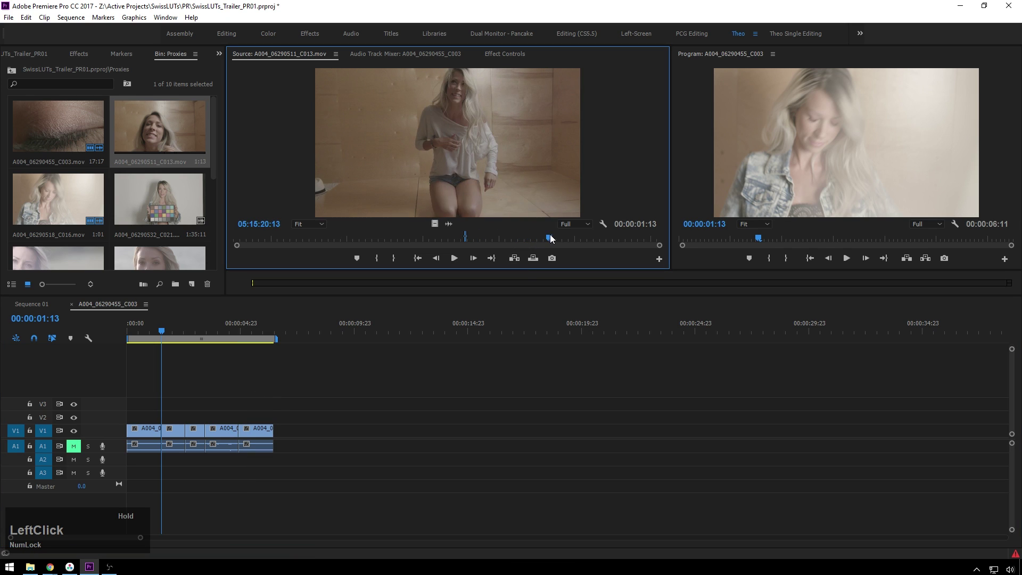
- Insert a second denim-jacket shot and a short windblown-hair shot into the sequence
scroll(down, 3)
click(55, 140)
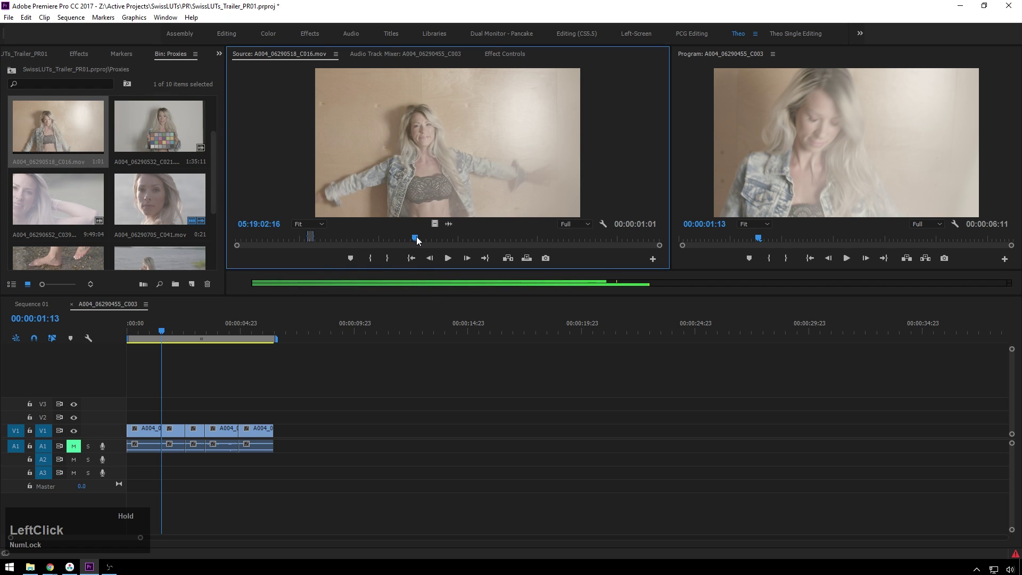
key(space)
key(o)
key(space)
click(438, 192)
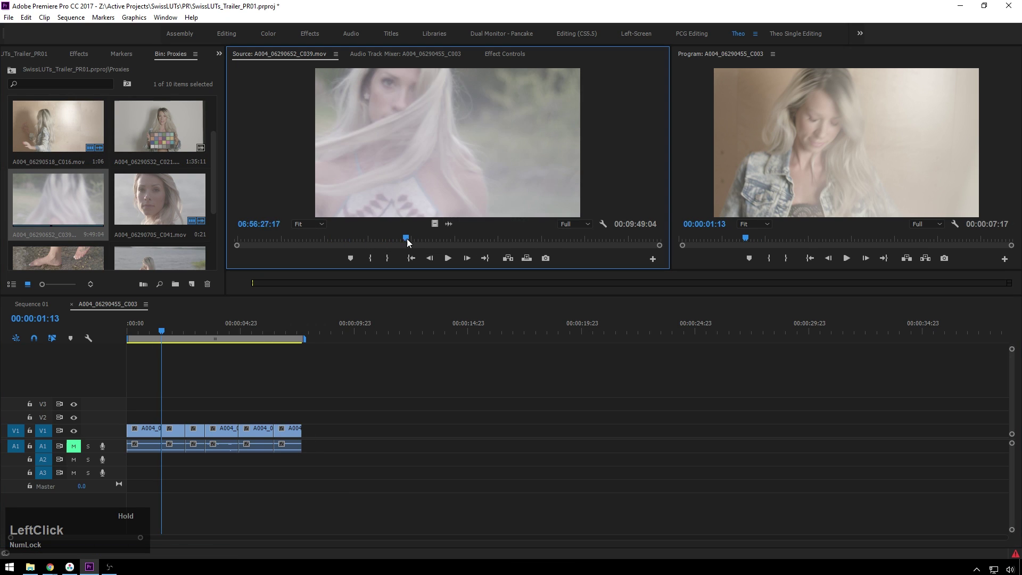
key(space)
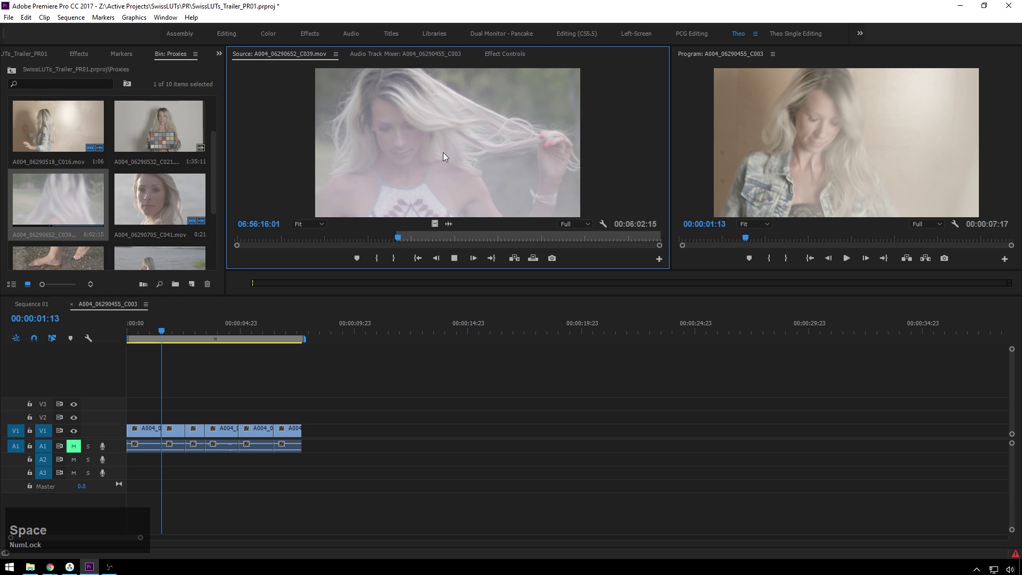
key(o)
key(space)
click(444, 153)
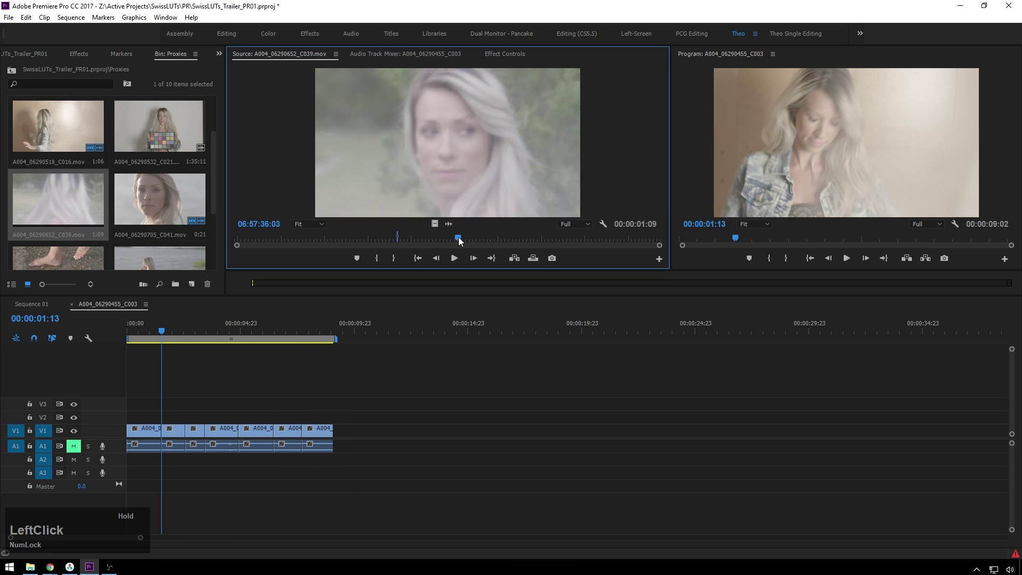
- Load the misty beach clip and mark the start and end of a lake shot
scroll(down, 3)
scroll(up, 3)
scroll(down, 3)
click(158, 209)
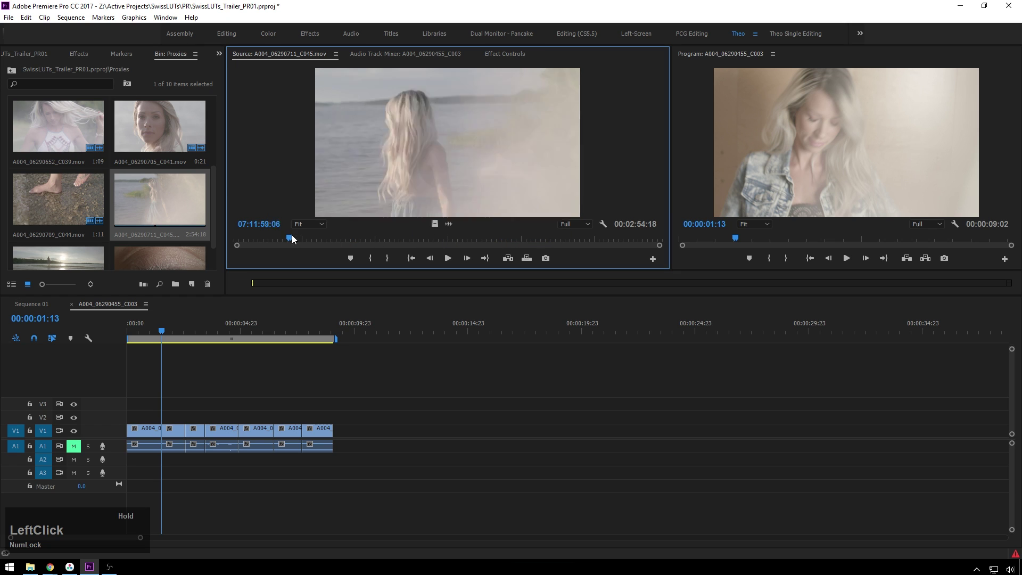
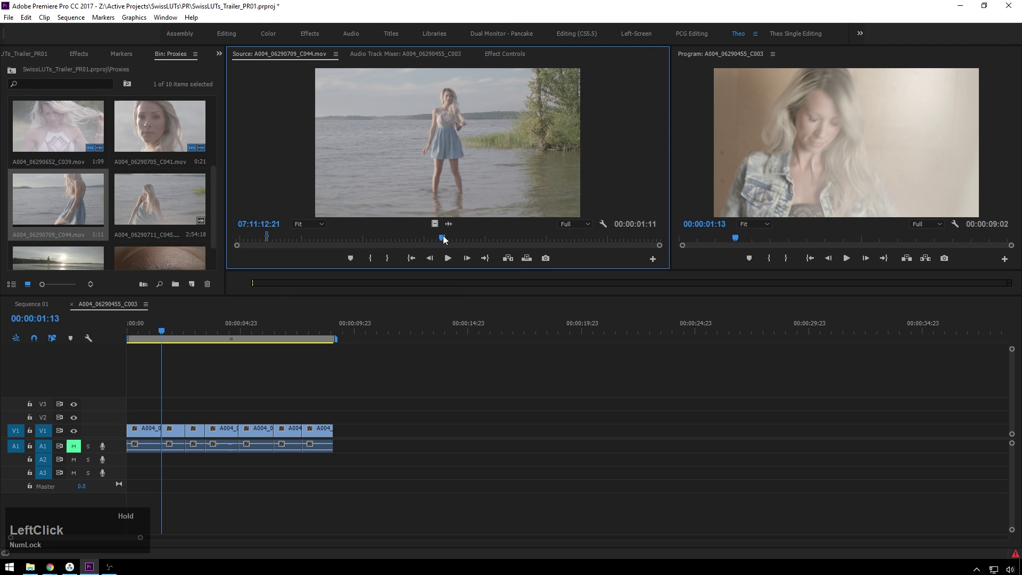
key(space)
key(space)
- Place the marked lake shot after the end of the sequence
click(462, 144)
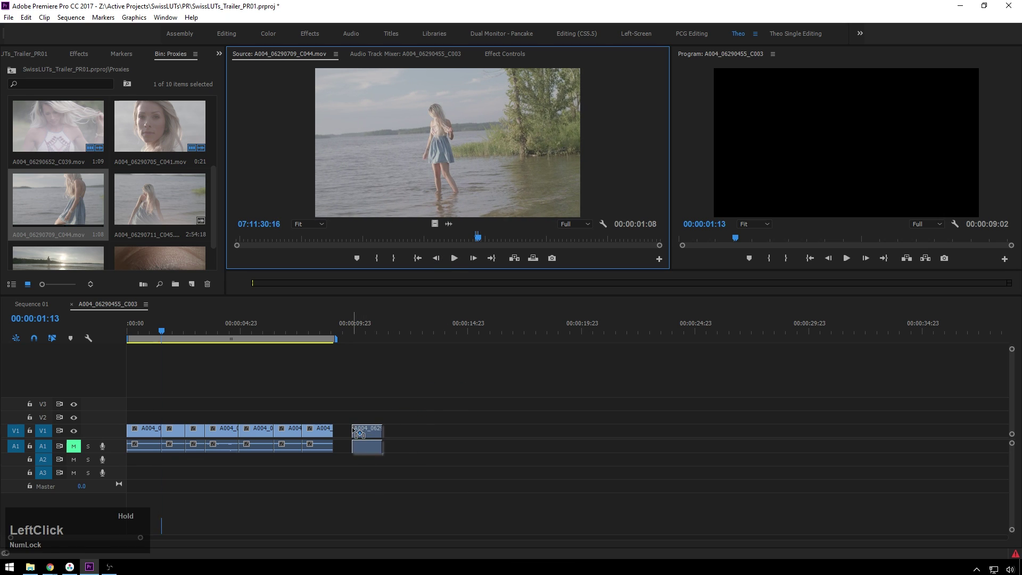
scroll(up, 3)
click(162, 219)
- Review the colour-chart clip and mark In/Out points on it
click(345, 245)
key(i)
key(space)
key(i)
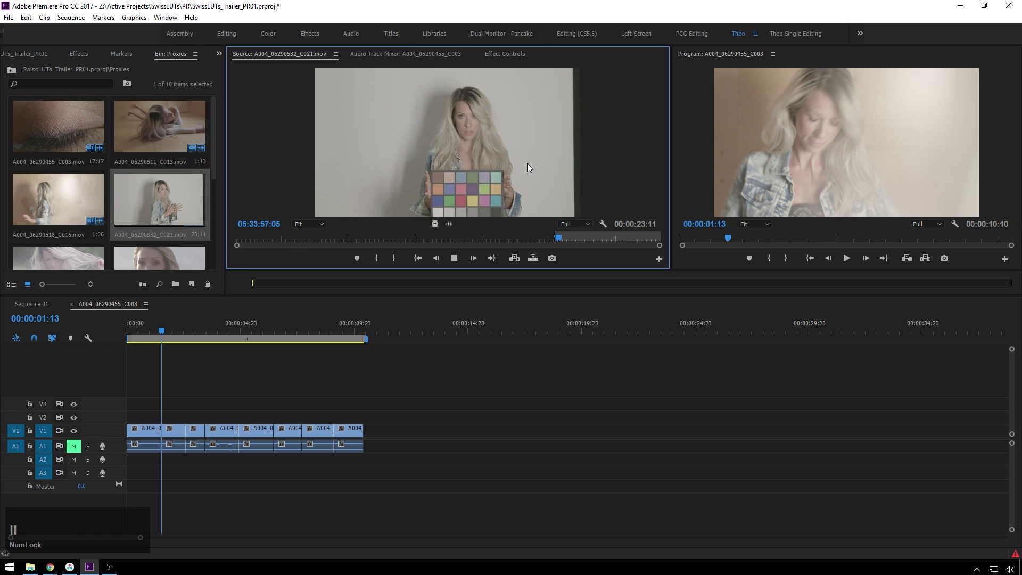
text(o)
key(space)
click(497, 140)
- Mark a short range on the C045 misty close-up and add it to the sequence
scroll(down, 3)
click(164, 156)
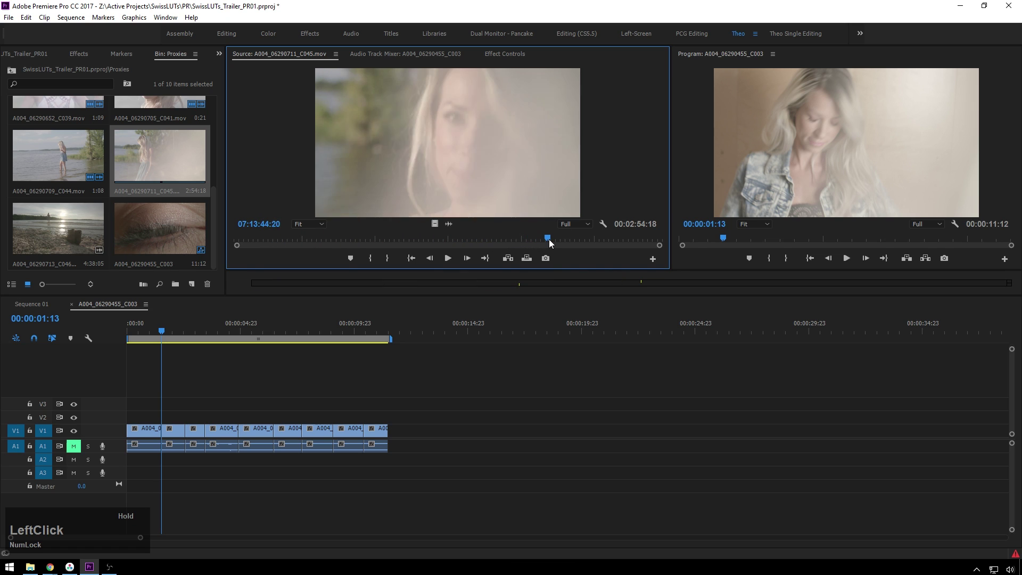
key(space)
key(o)
key(space)
- Mark a short range on the C046 lakeside silhouette clip and drag it toward the timeline
click(444, 127)
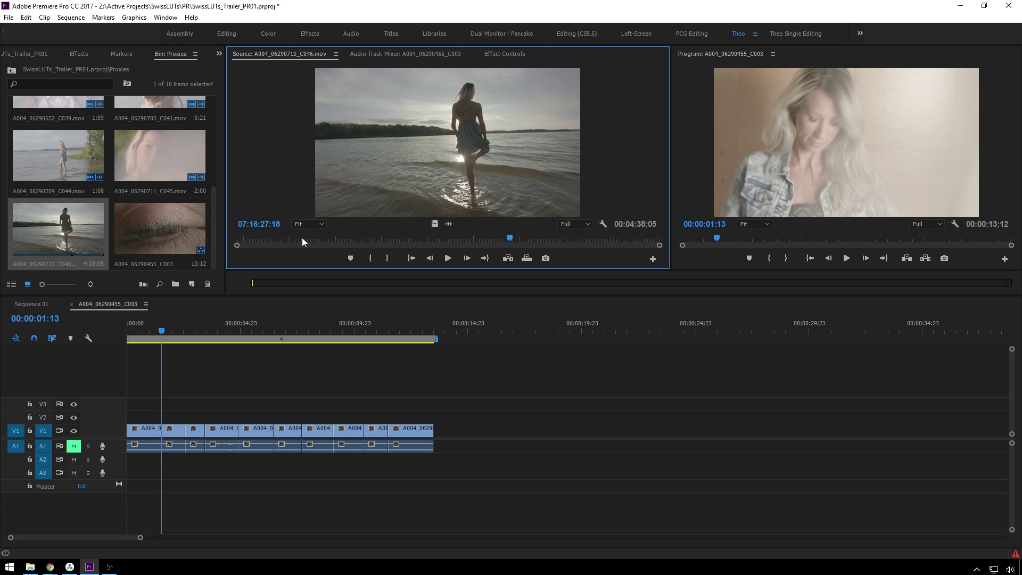
key(space)
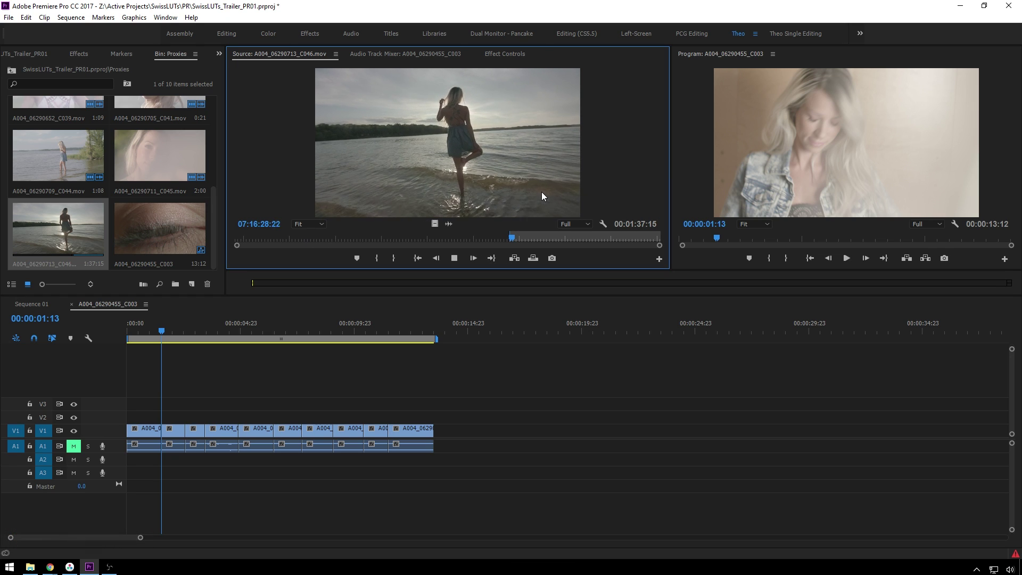
key(o)
click(512, 152)
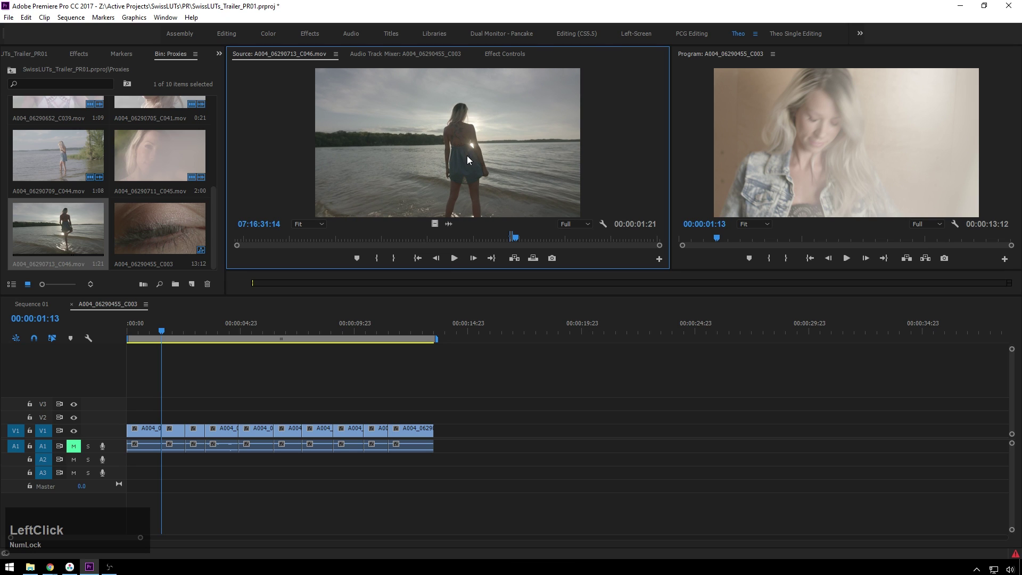
key(shift+i)
key(space)
key(space)
click(507, 151)
click(270, 387)
- Place the silhouette shot on V1 near the four-second mark of the sequence
click(235, 325)
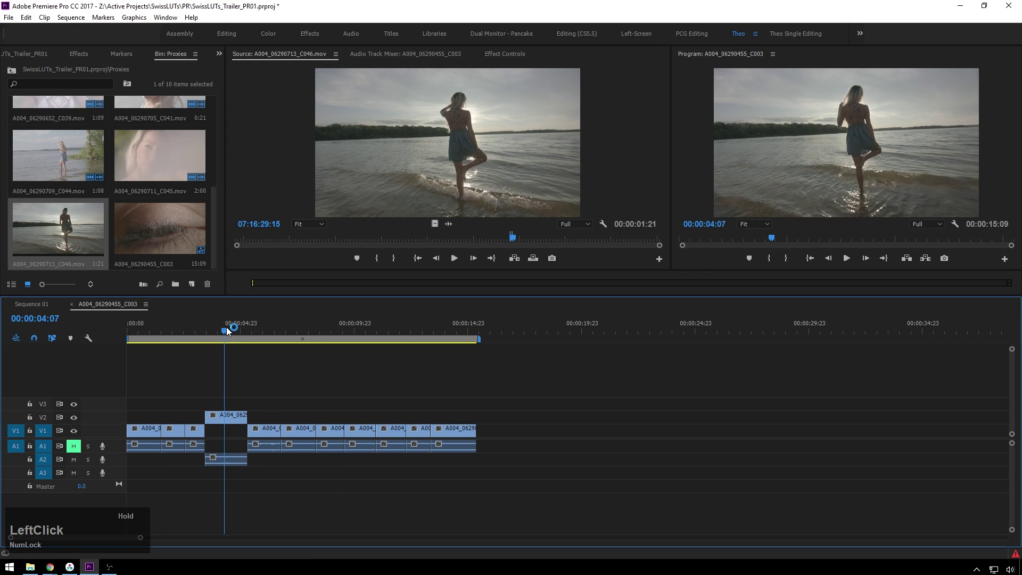
key(q)
key(space)
click(254, 375)
click(230, 395)
scroll(down, 3)
click(237, 518)
scroll(up, 3)
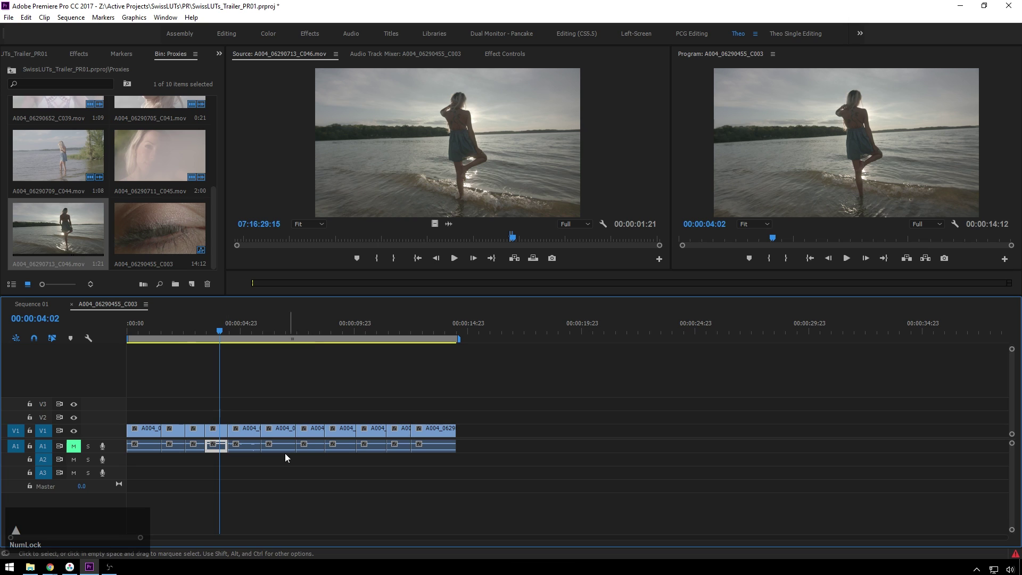
click(380, 411)
key(v)
- Mark the sunset beach shot with the rock in C046 to append at the sequence end
click(385, 380)
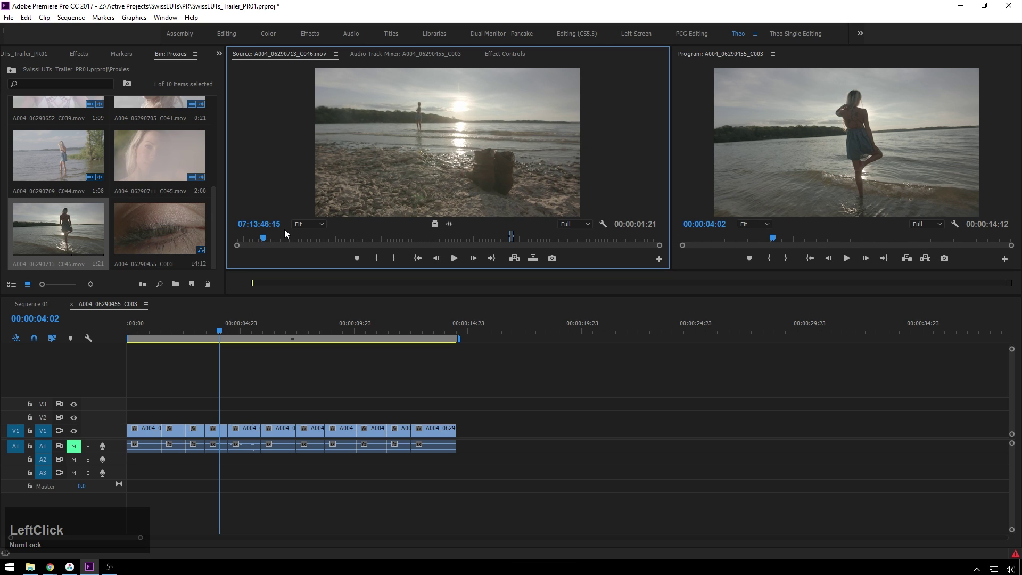
key(space)
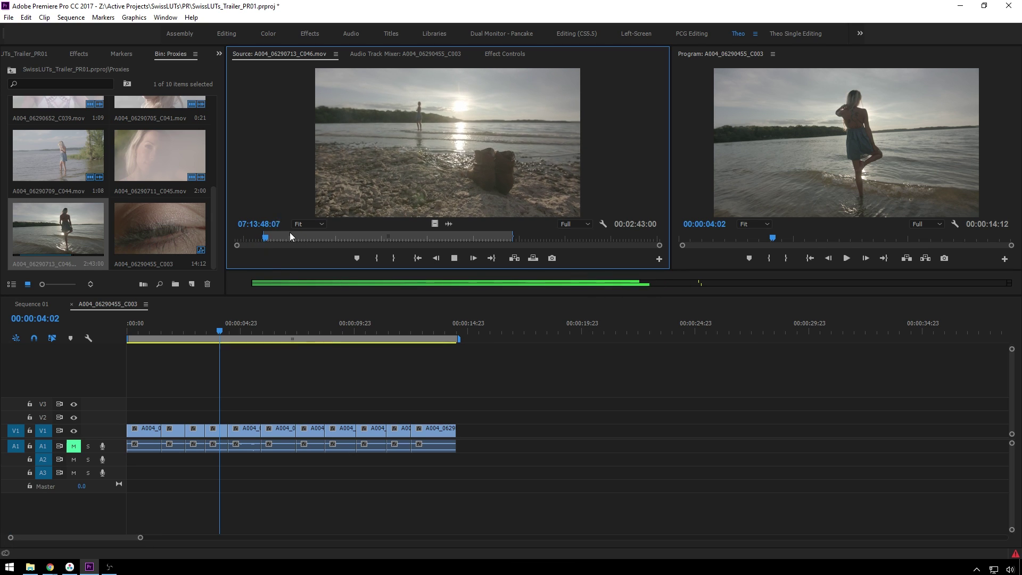
key(space)
click(269, 245)
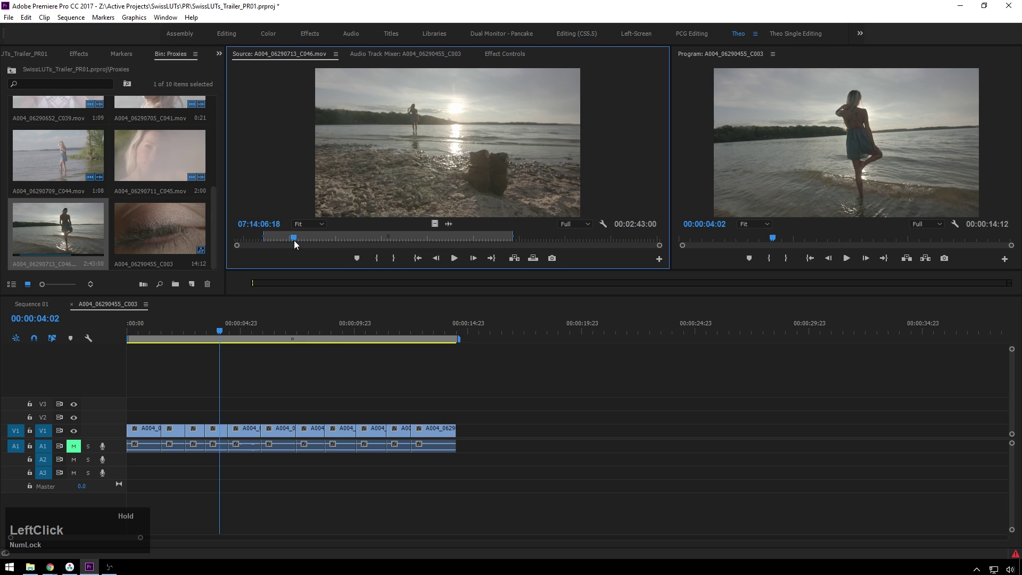
key(space)
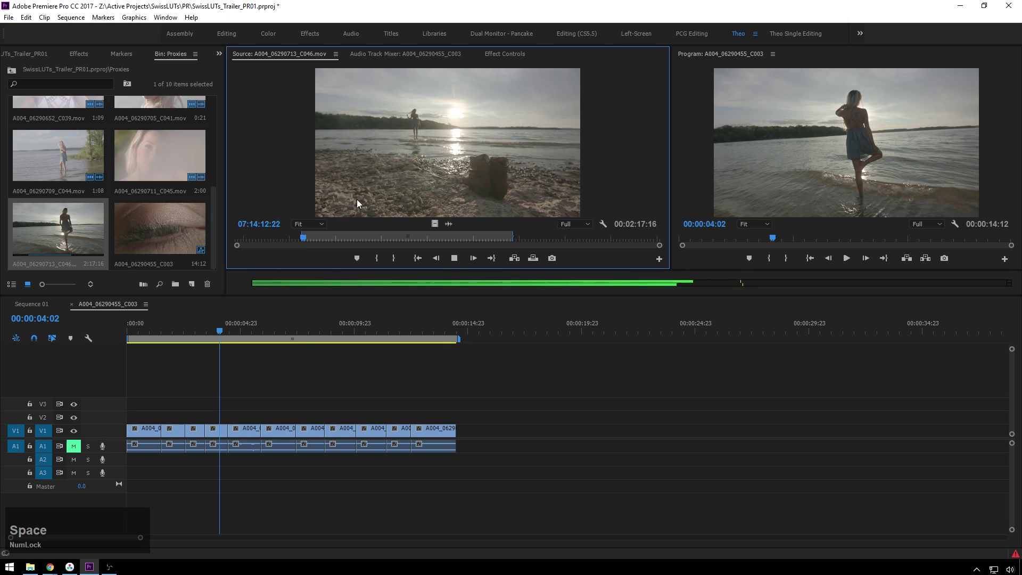
key(o)
key(space)
- Play the seventeen-second sequence through from near its start
click(448, 126)
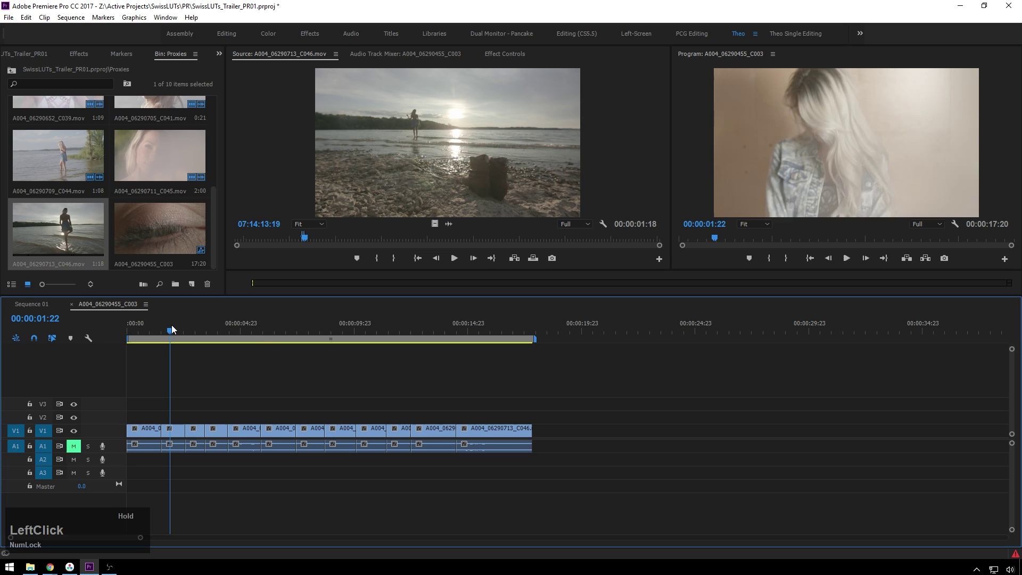
key(space)
click(170, 346)
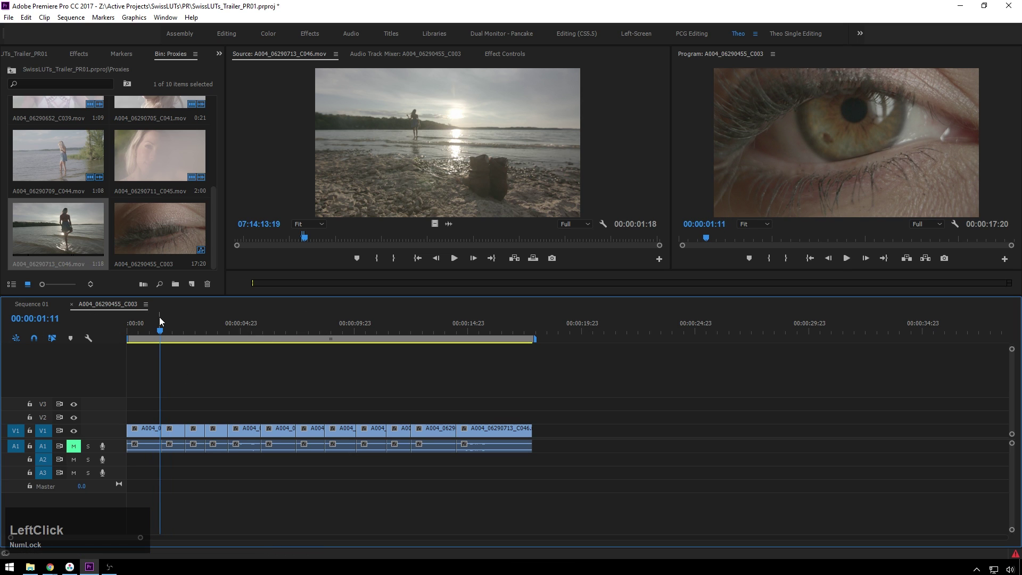
key(space)
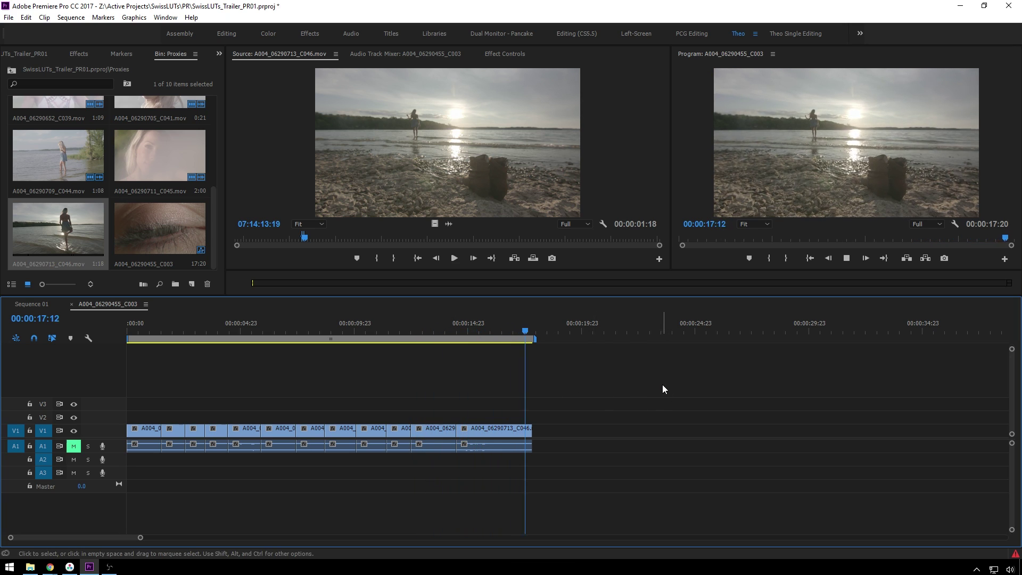
key(space)
- Save the Premiere Pro project
click(654, 371)
key(ctrl+s)
click(647, 371)
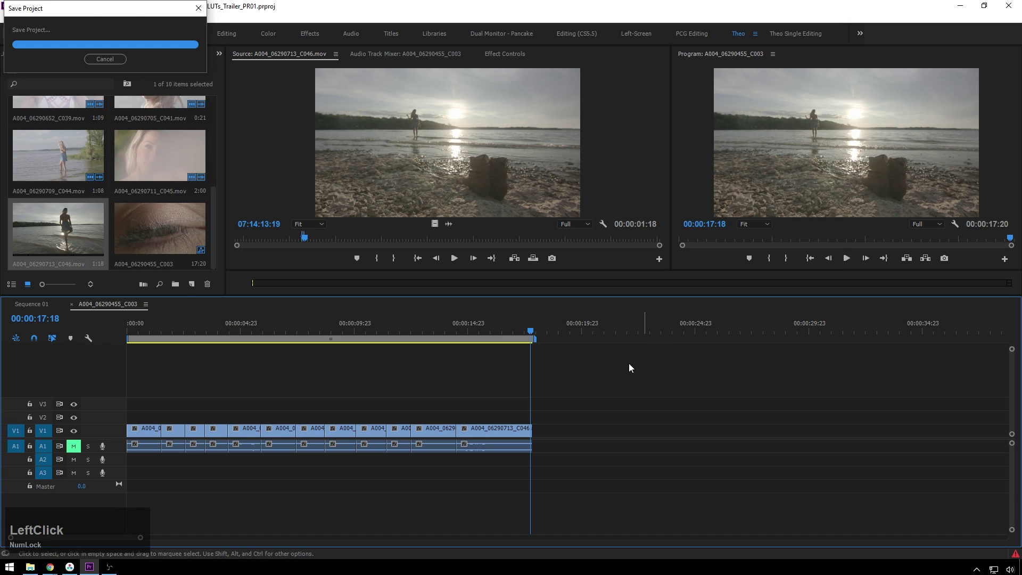
- Lay SwissLUTs_Song_V04R01.wav on A2 from 00:00 with a Constant Power crossfade at its head
click(15, 21)
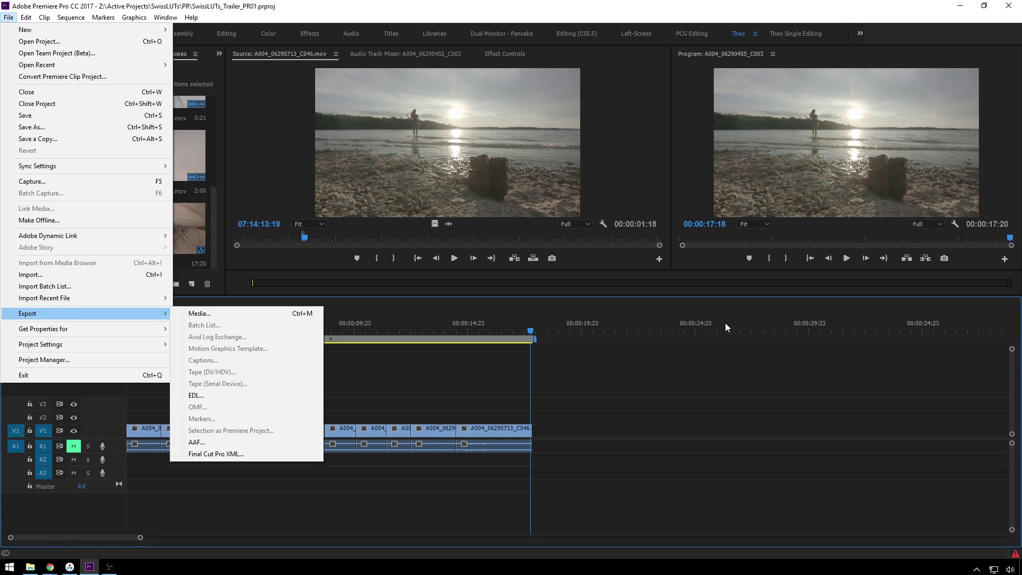
click(706, 370)
scroll(down, 3)
scroll(up, 3)
click(39, 58)
scroll(down, 3)
click(79, 258)
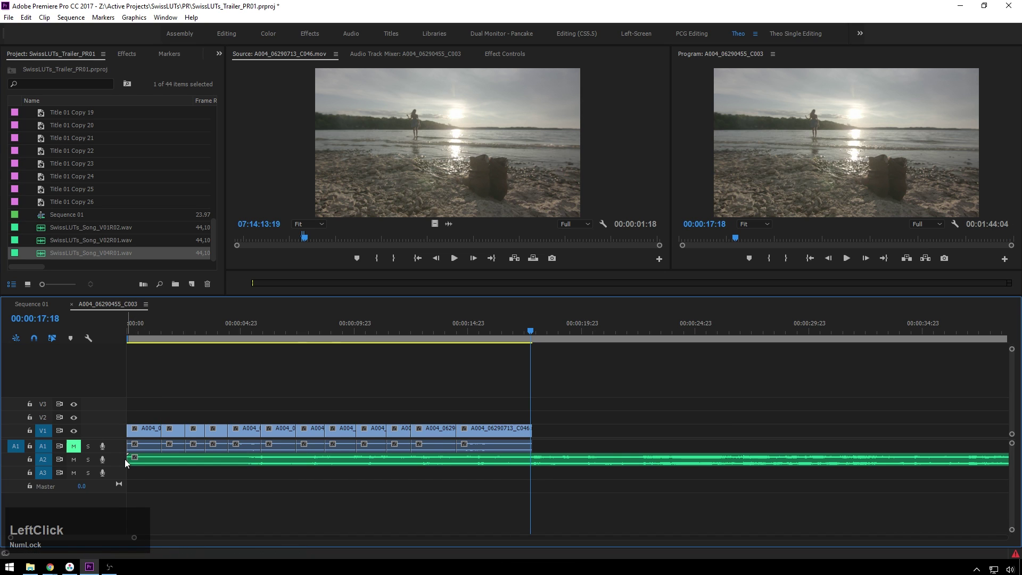
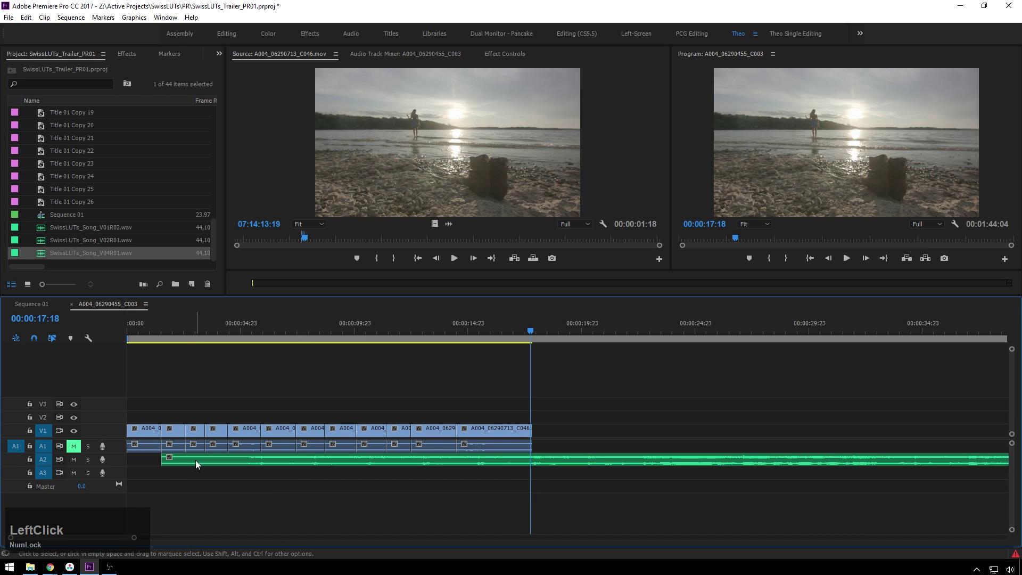
- Play the sequence back with the music underneath
key(space)
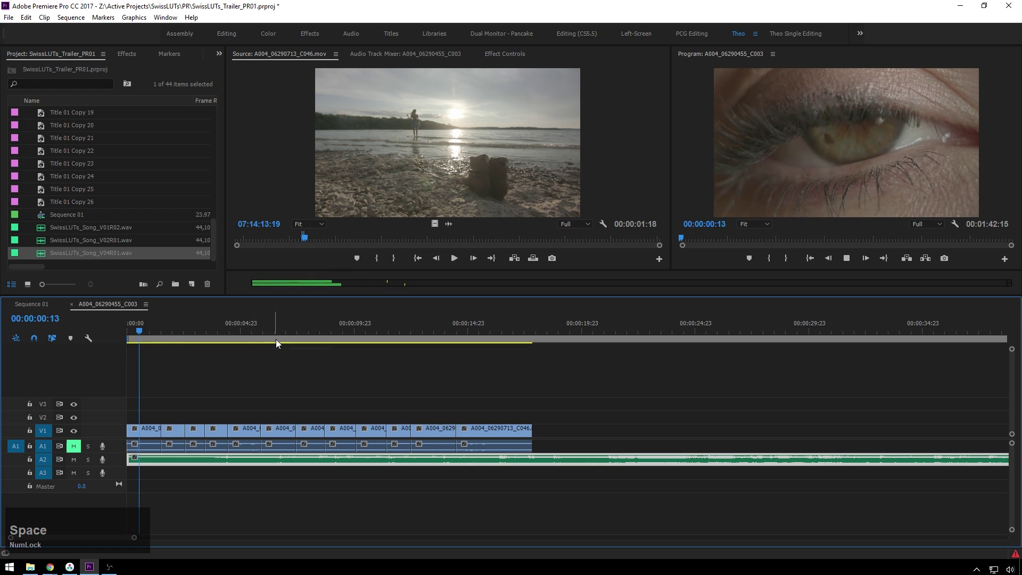
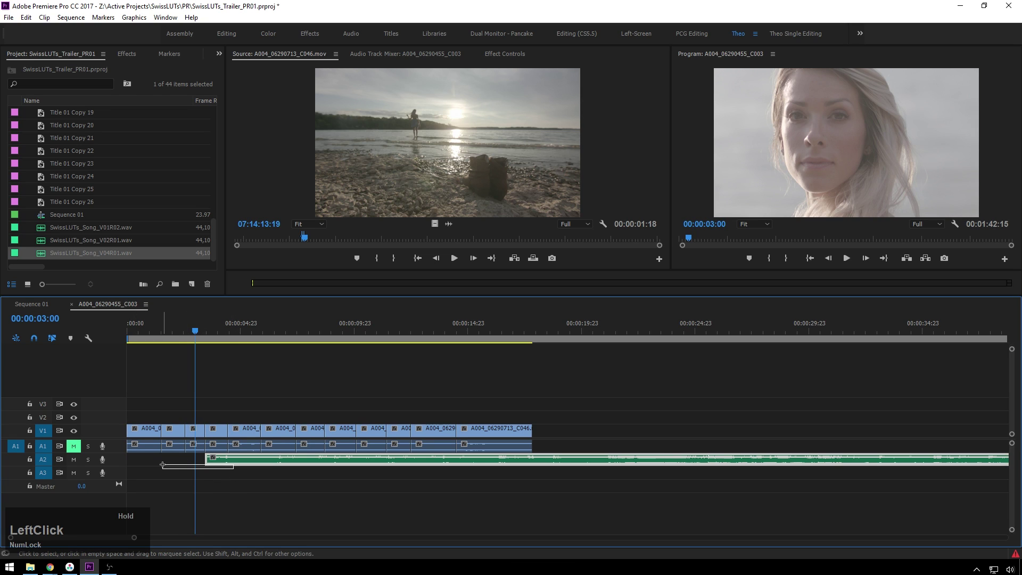
scroll(up, 3)
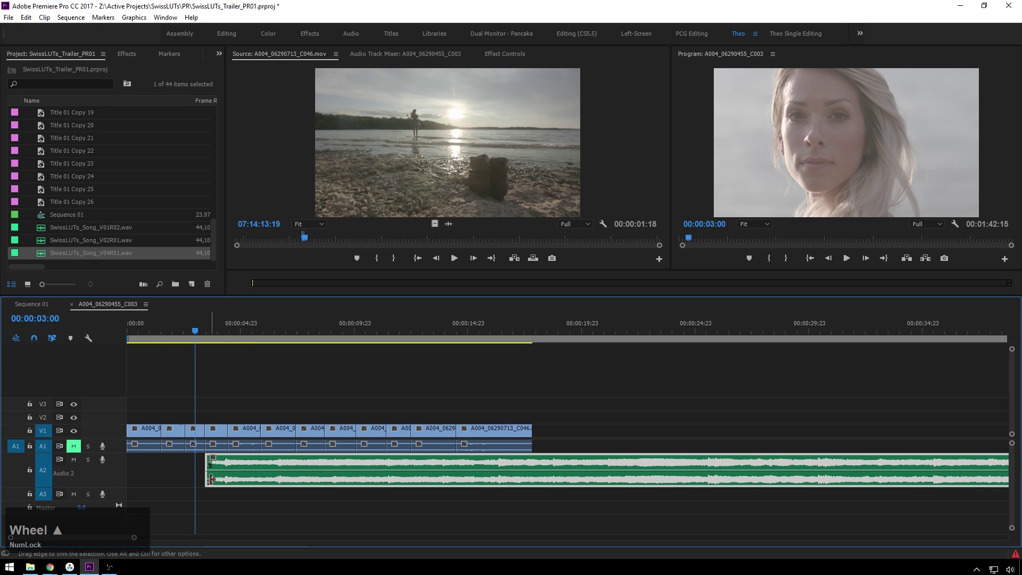
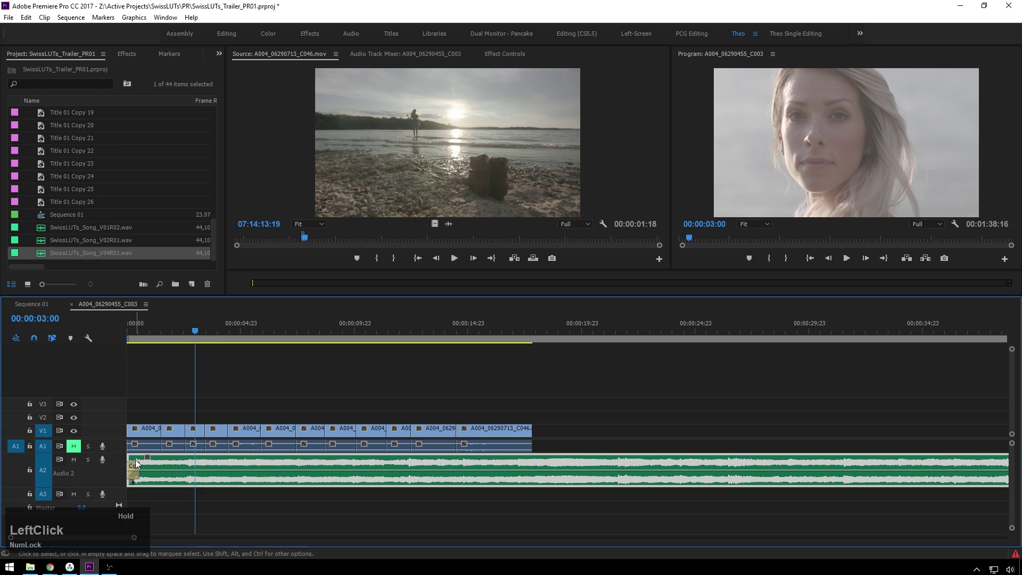
key(space)
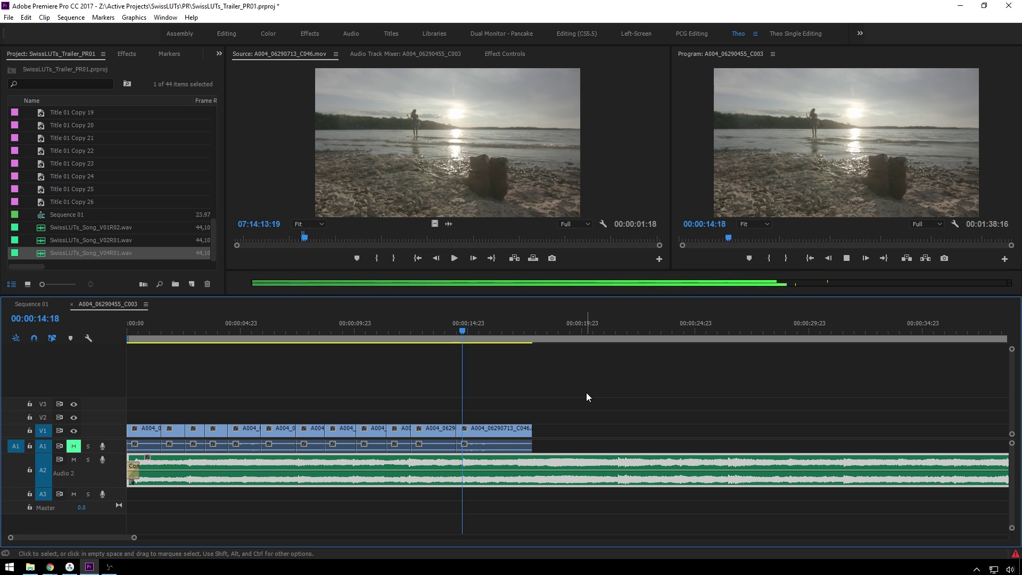
- Cut the song at the last video frame, remove the tail and fade its end
click(598, 422)
key(c)
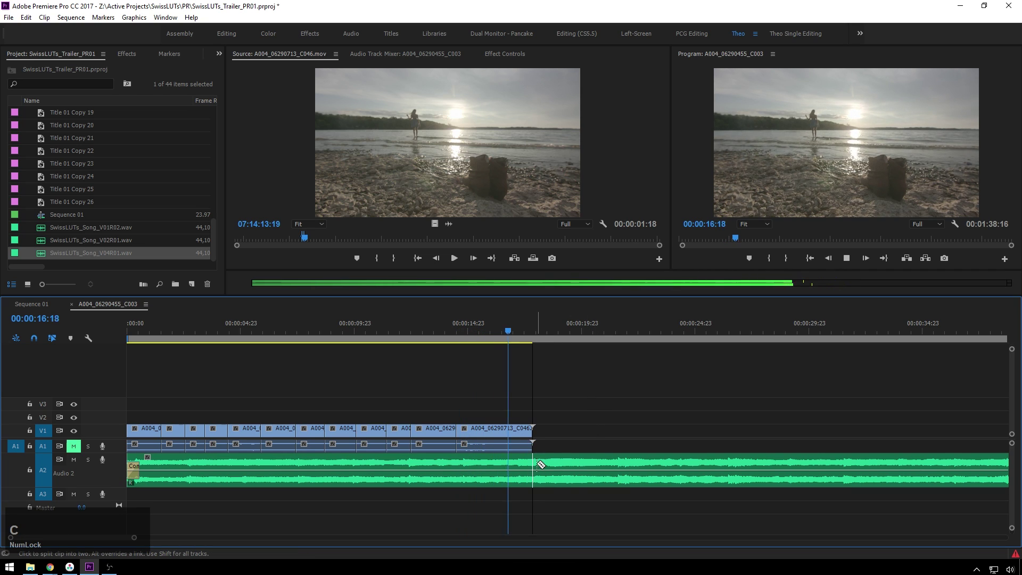
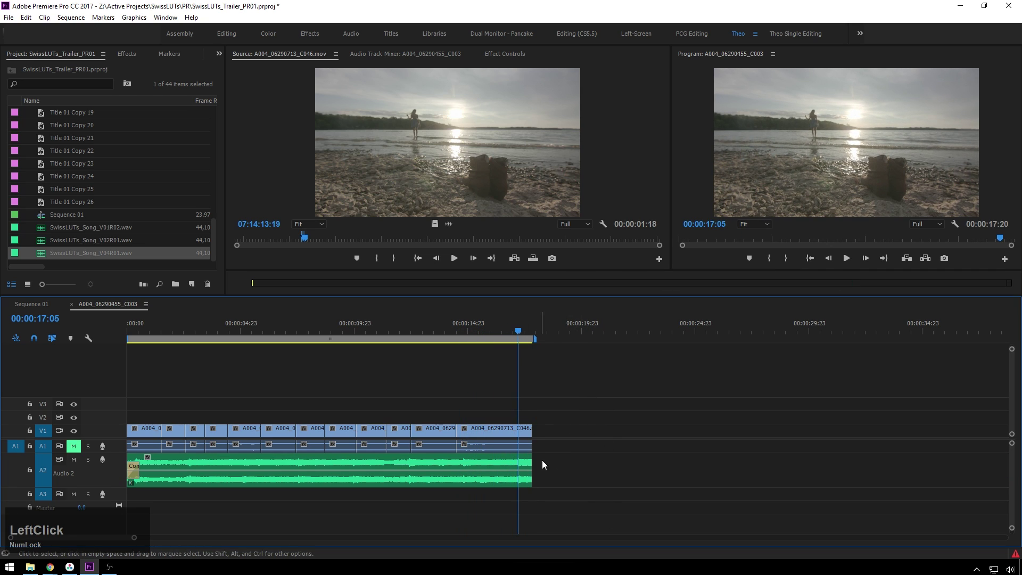
key(ctrl+shift+d)
click(546, 451)
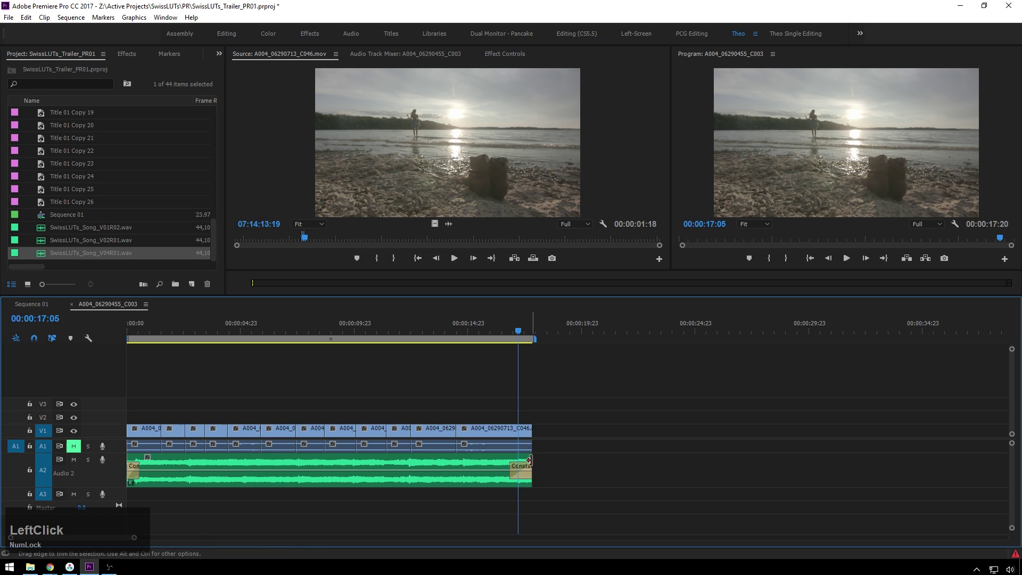
click(522, 331)
- Open the FlyEyes_03.mov light leak clip in VLC to preview it
key(e)
text(el)
key(ctrl+Num_Lock)
text(v)
key(Return)
scroll(down, 3)
click(394, 325)
key(KP_Enter)
key(KP_Enter)
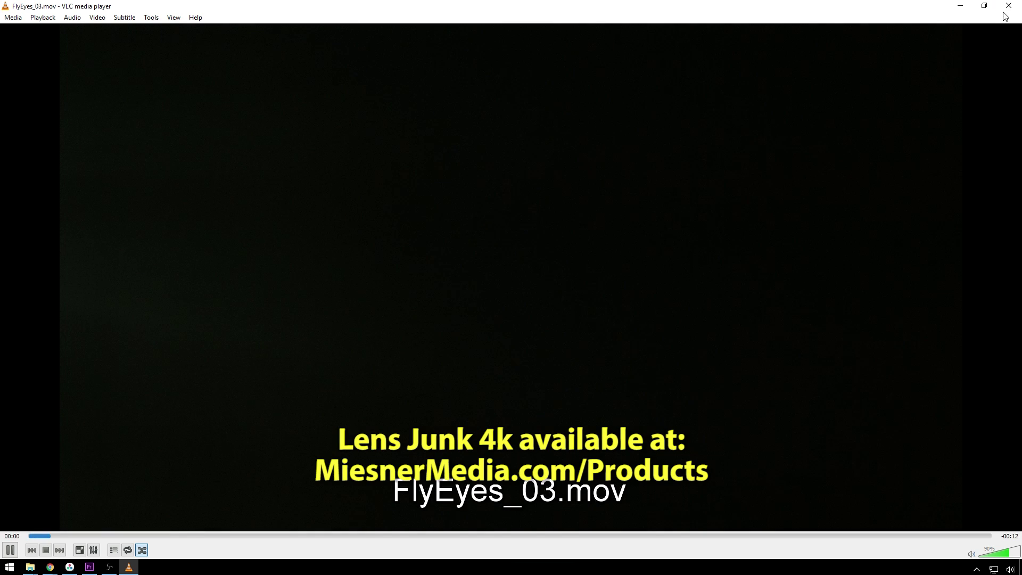
- Place FlyEyes_03.mov on V3 above the last clip and move the playhead into it
click(1016, 5)
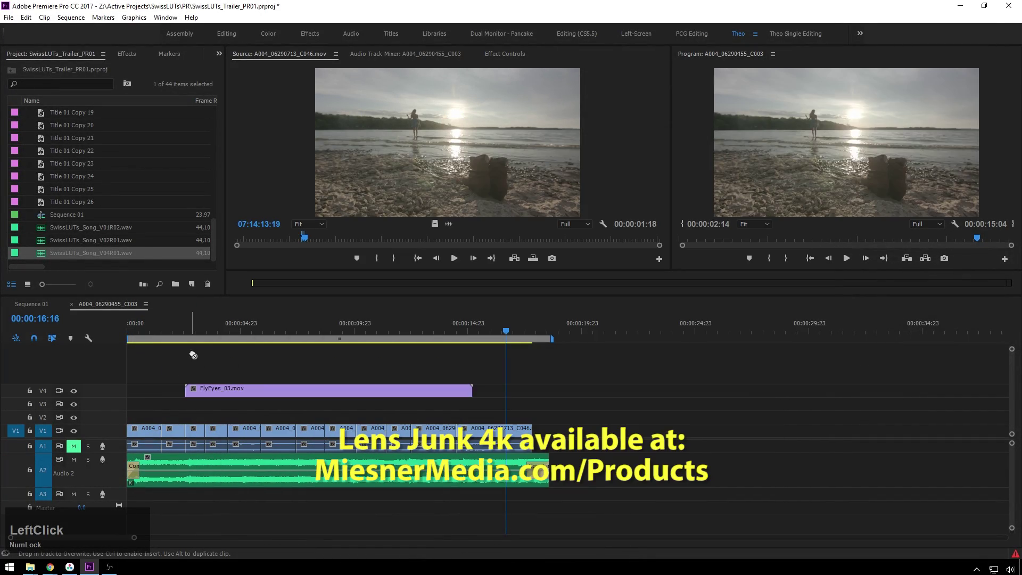
click(280, 333)
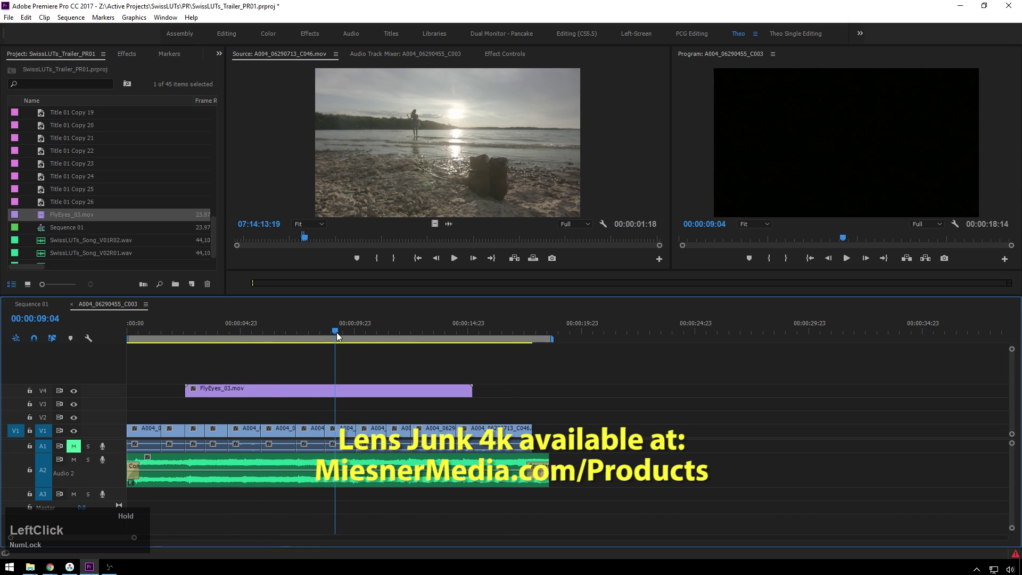
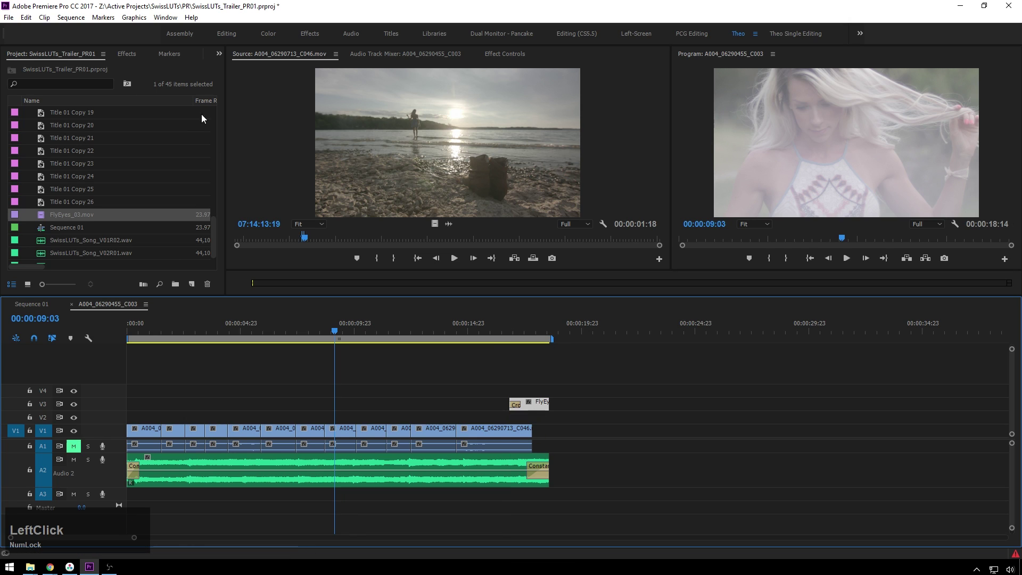
- Apply Dip to White to the end of the last V1 clip and play the ending back
key(d)
text(dip)
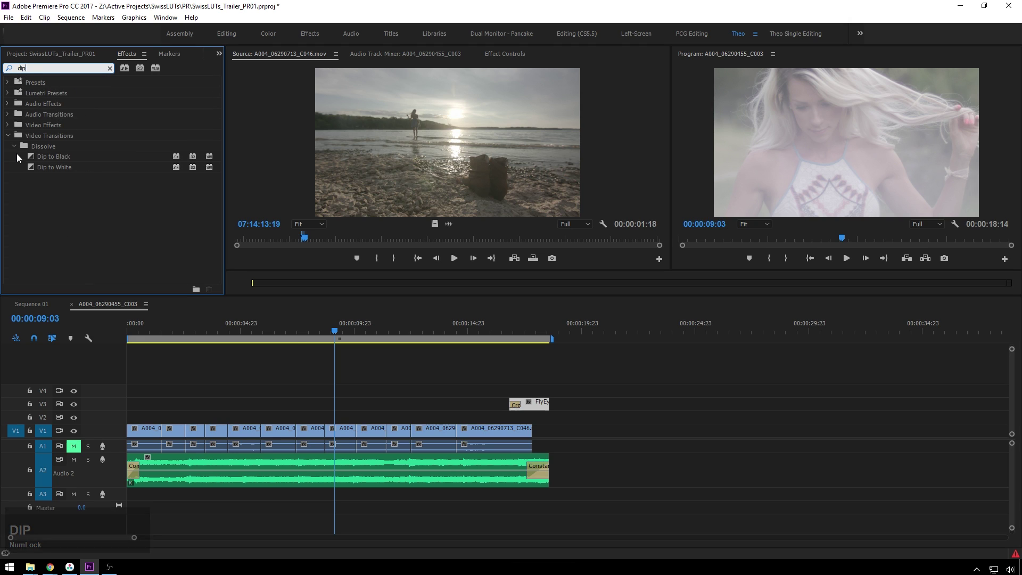
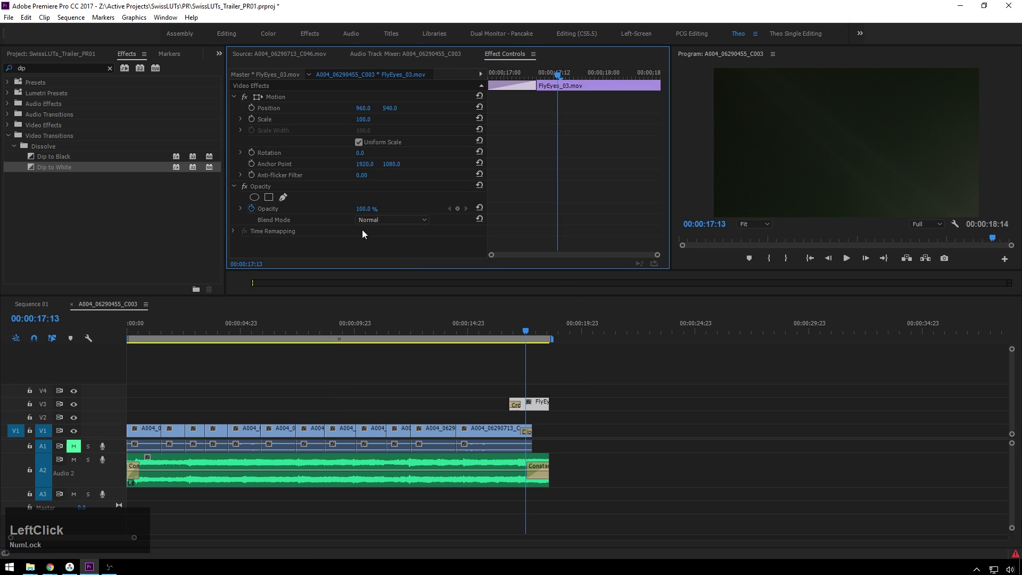
click(478, 338)
key(space)
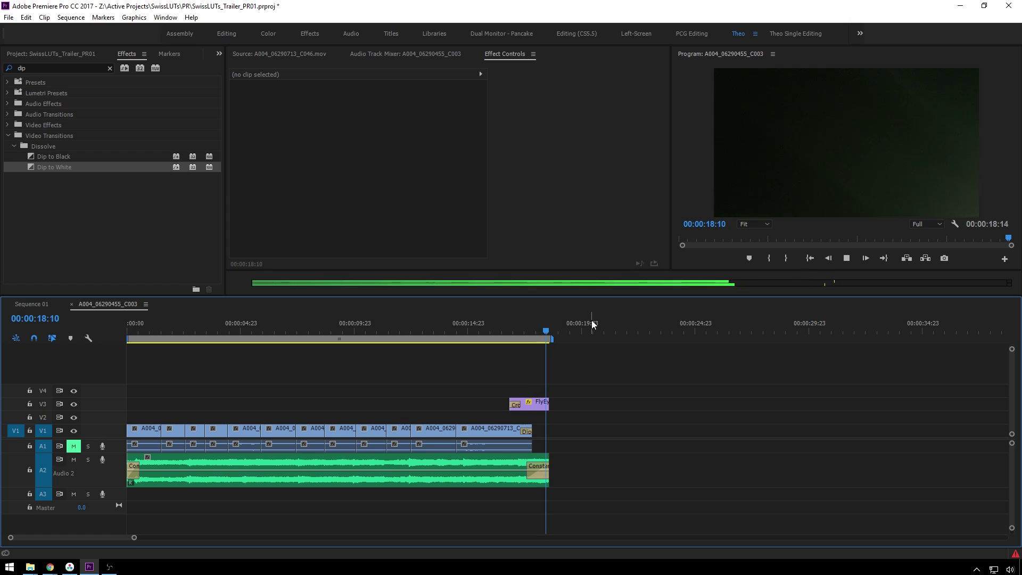
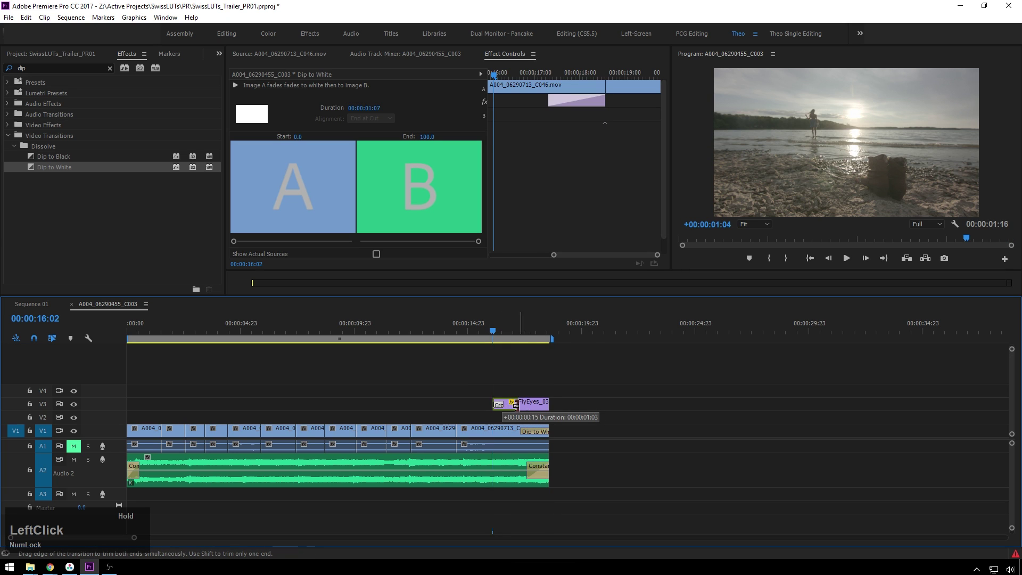
- Add a default Cross Dissolve to the start of the FlyEyes_03 light leak on V3 and review the fades
key(space)
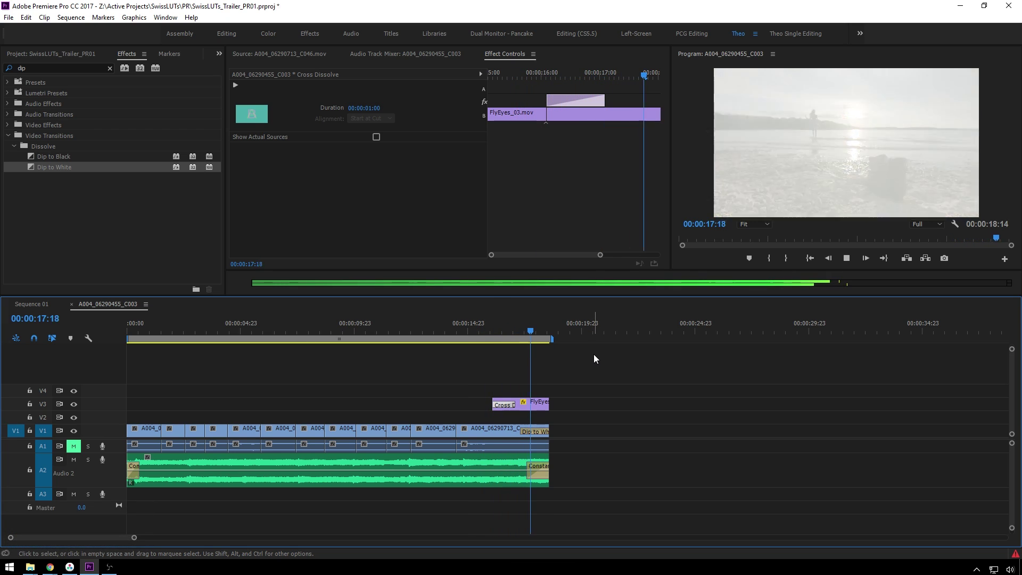
click(639, 394)
key(ctrl+s)
click(644, 410)
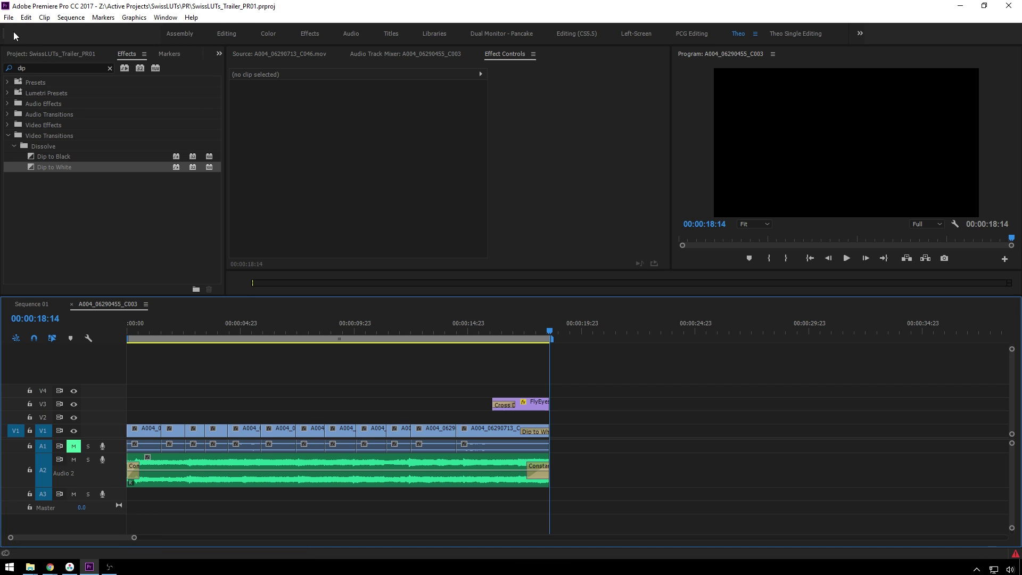
- Export the sequence as Final Cut Pro XML named 'Proxy Tut' into the Color folder
click(13, 24)
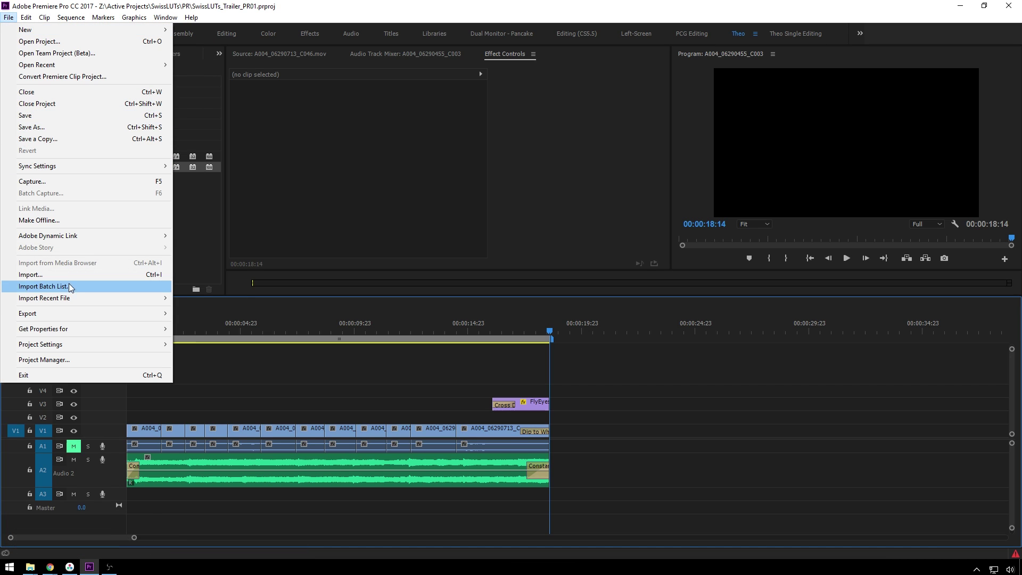
click(68, 318)
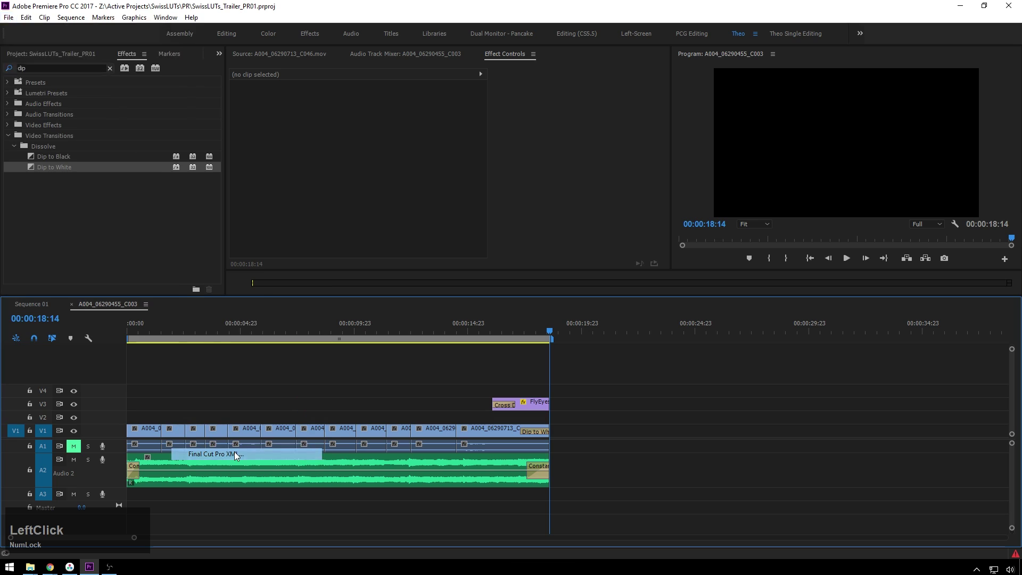
click(284, 258)
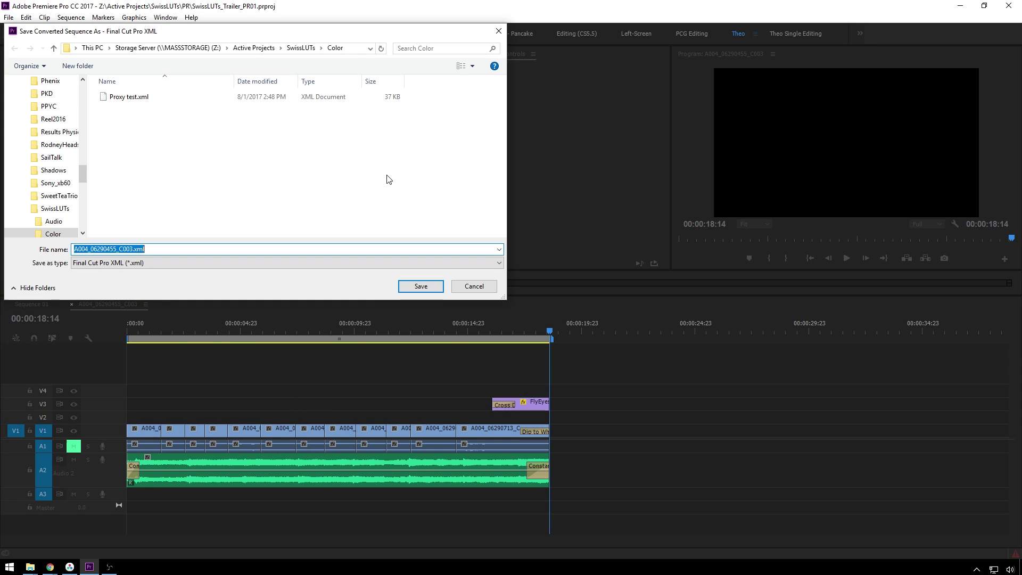
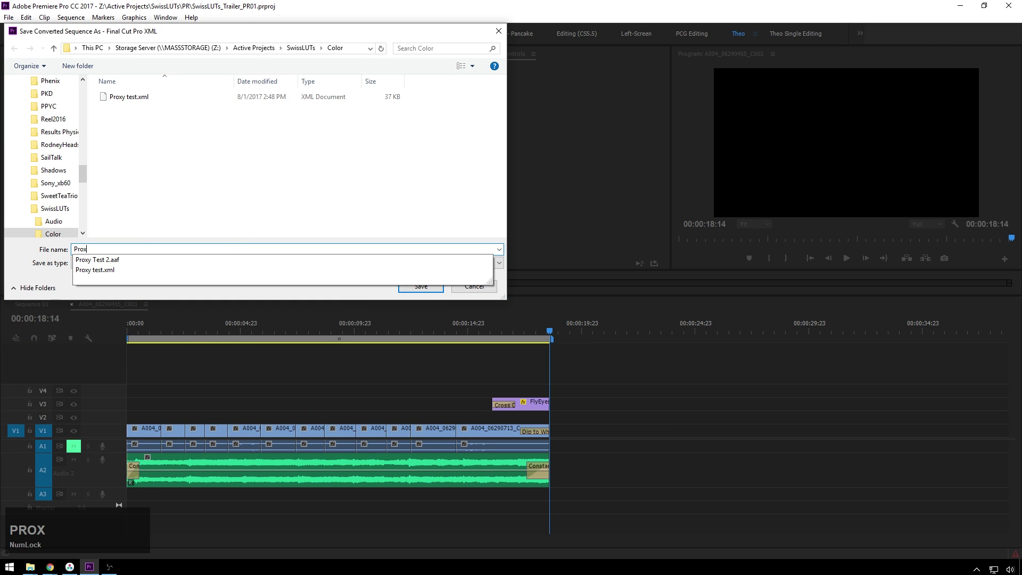
key(space)
text(tu)
key(Return)
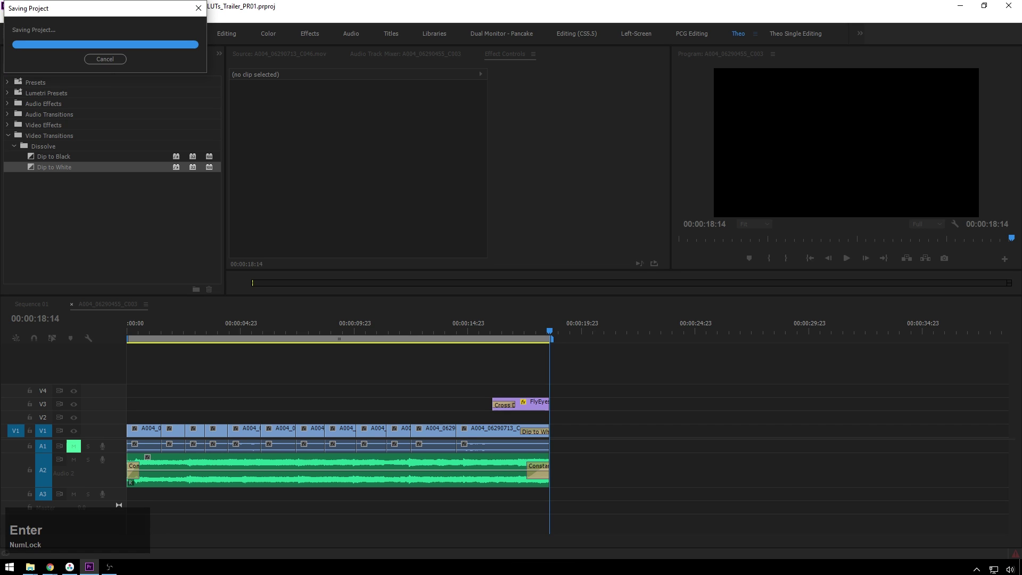
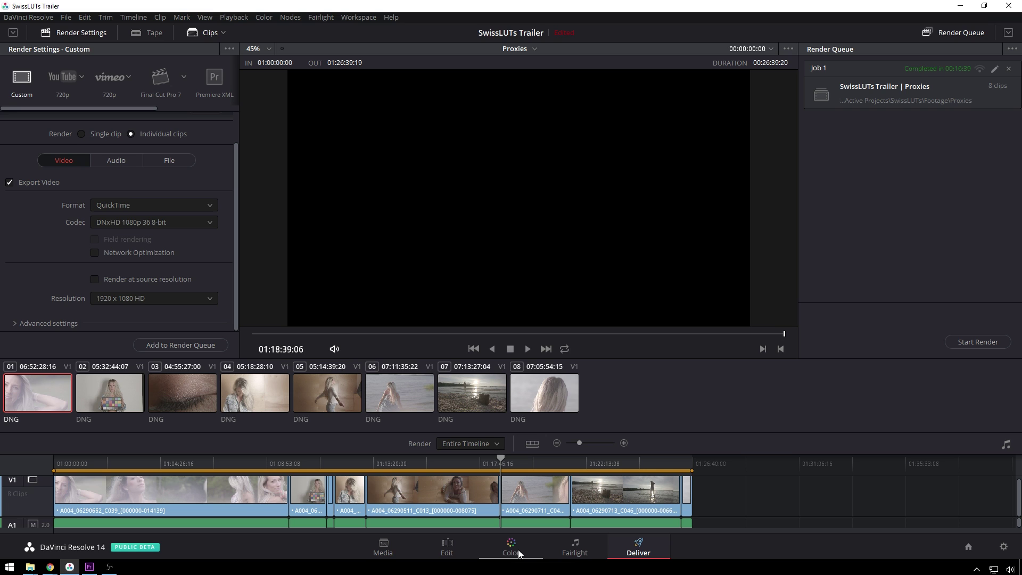
- On Resolve's Edit page, start importing Proxy Tut.xml with Ignore file extensions when matching enabled
click(450, 552)
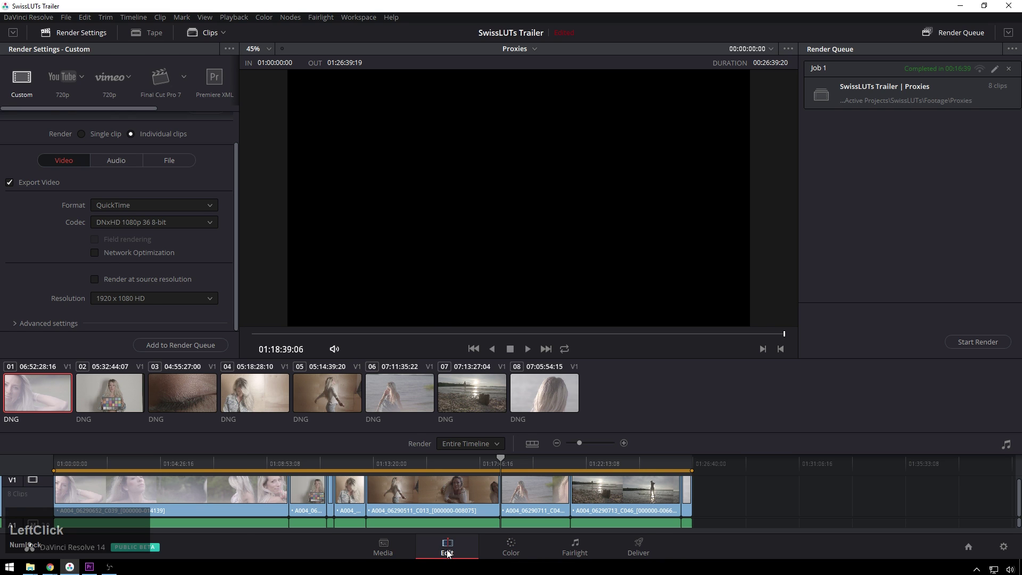
key(ctrl+shift+i)
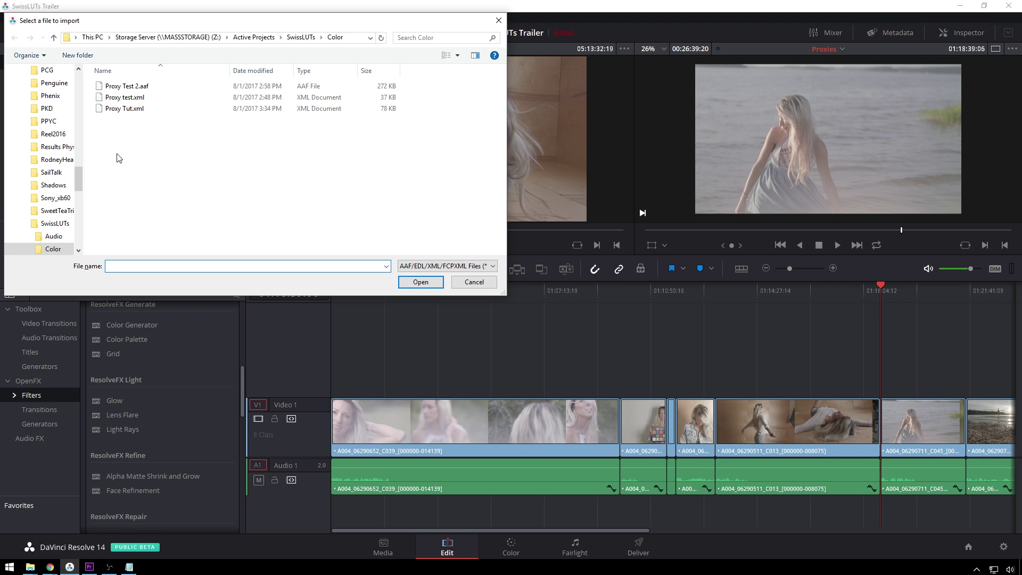
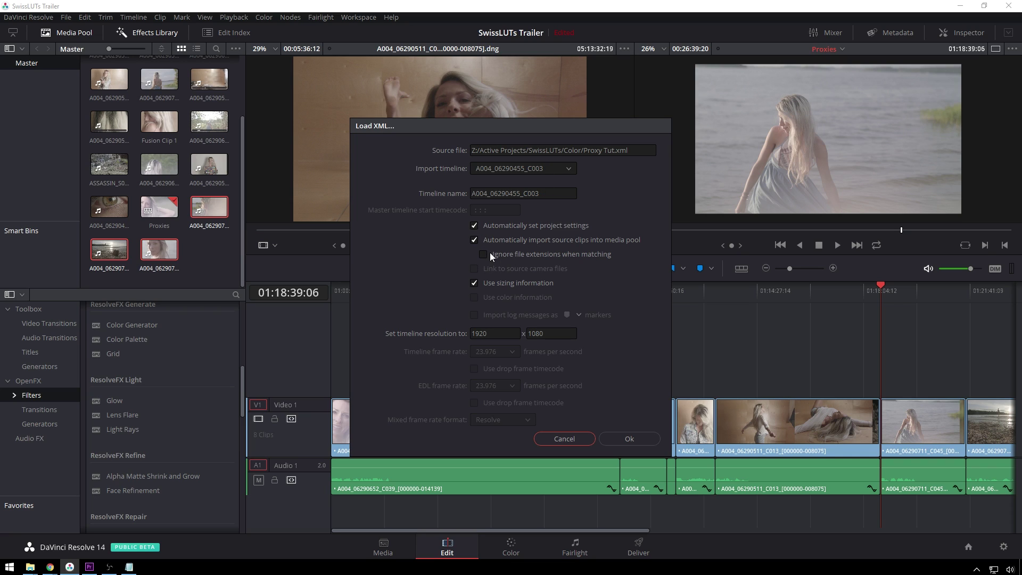
click(491, 257)
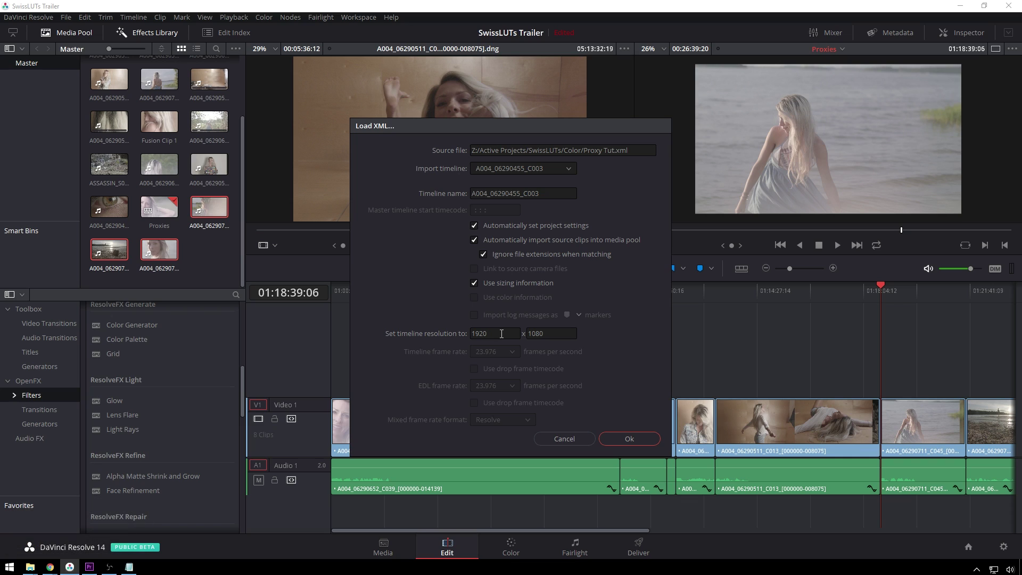
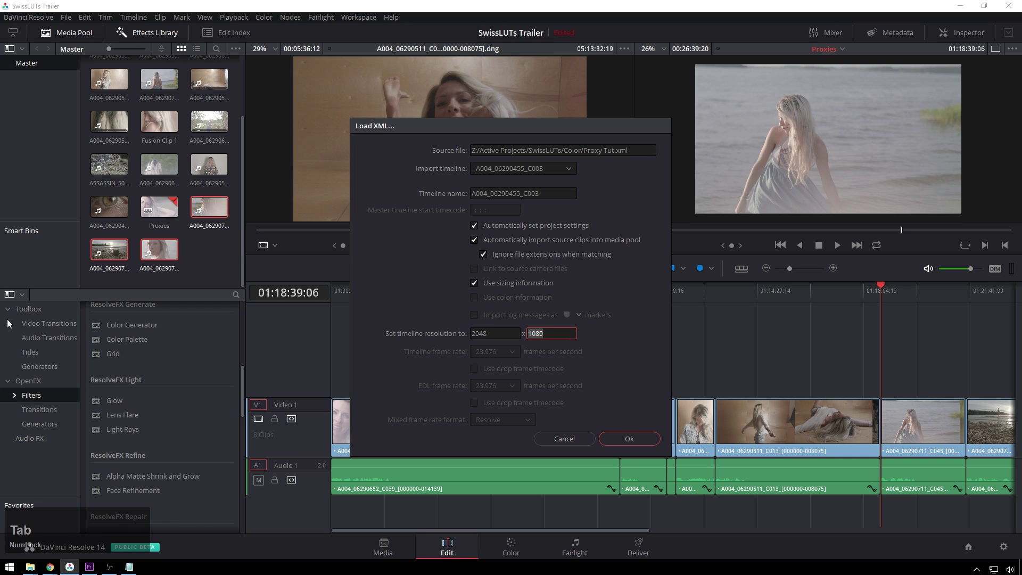
- Set the imported timeline resolution to 2048 x 1152
key(KP_1)
key(KP_5)
key(KP_2)
click(405, 337)
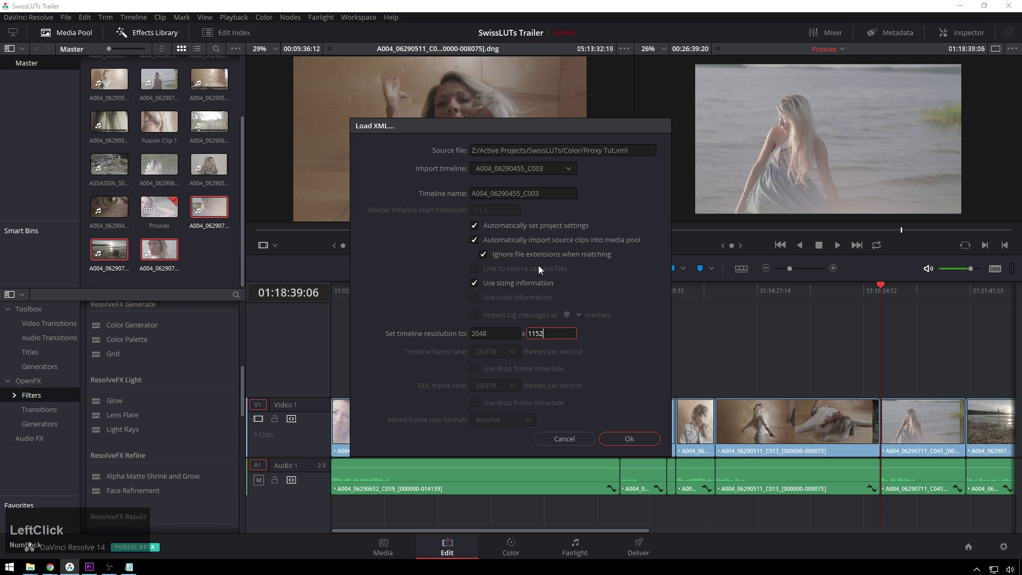
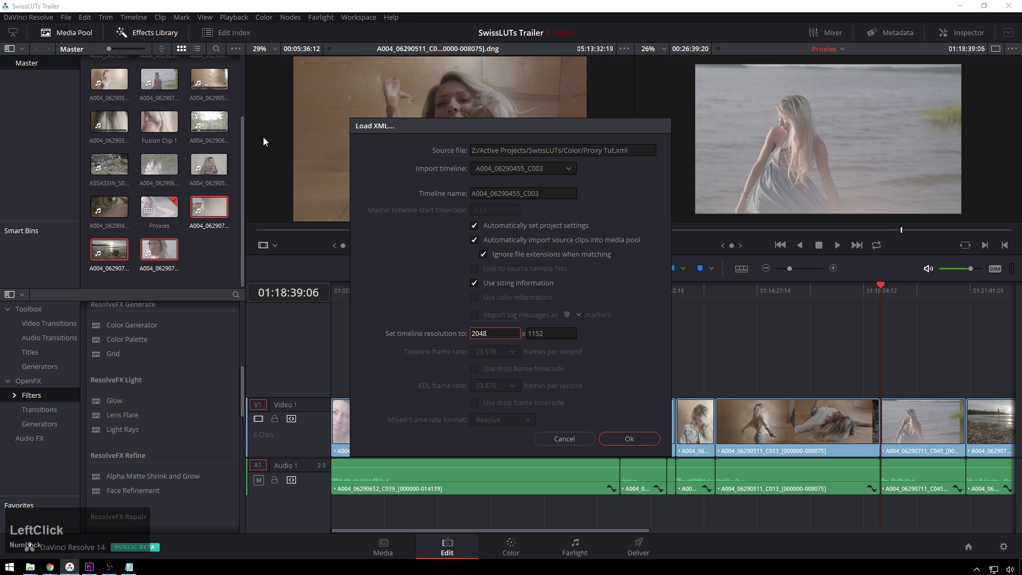
- Import the XML linking clips from the A004 (E:) drive and decline searching another folder for the missing FlyEyes_03.mov and song
click(635, 443)
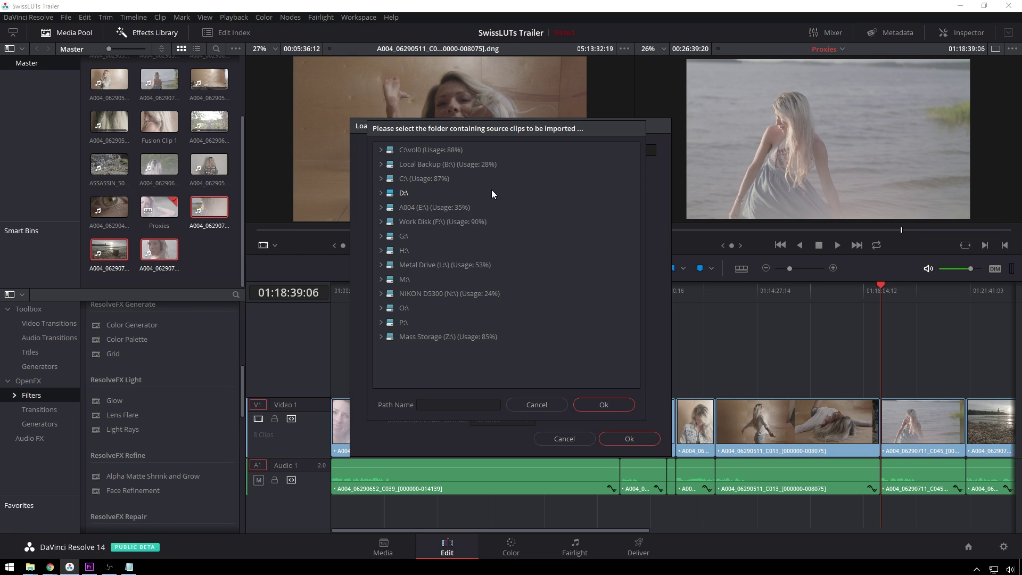
click(458, 209)
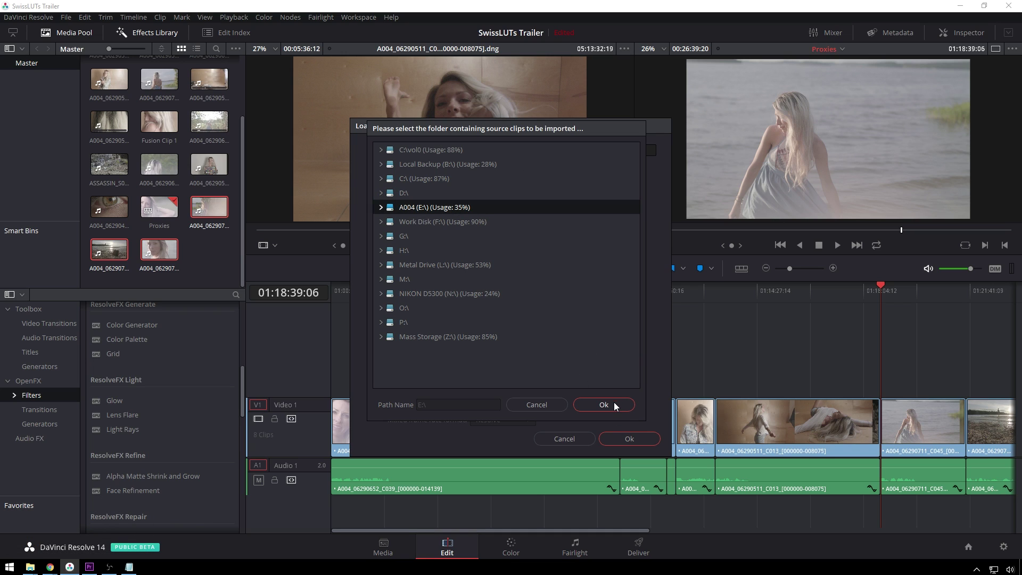
click(616, 407)
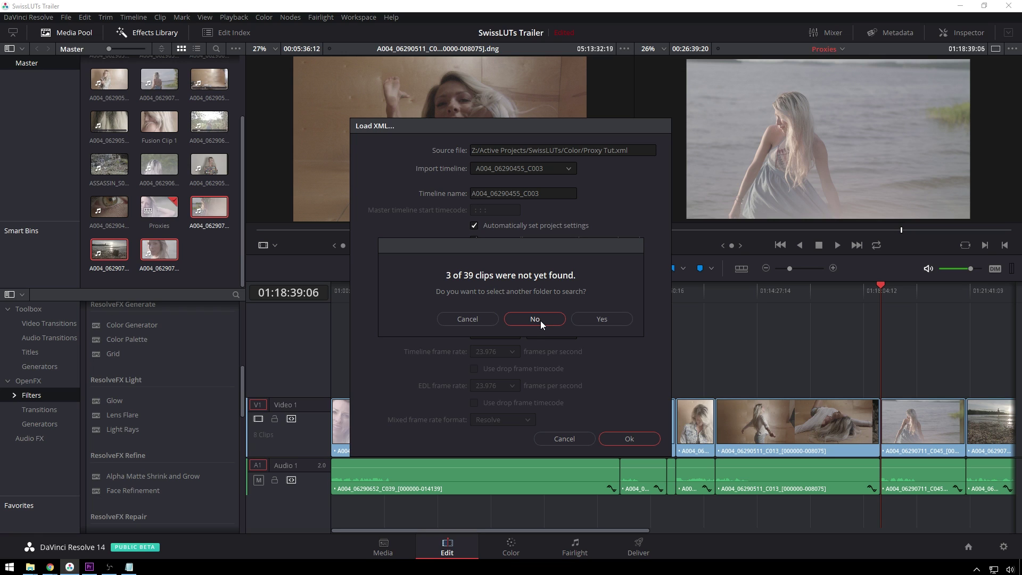
click(543, 323)
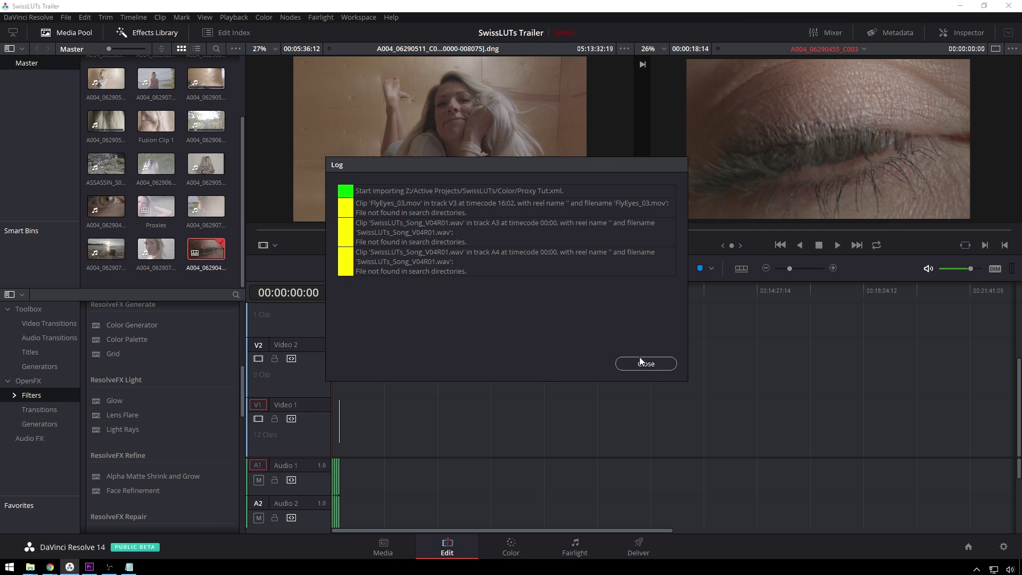
- Close the import log and scrub through the imported A004_06290455_C003 timeline's clips and audio
click(657, 371)
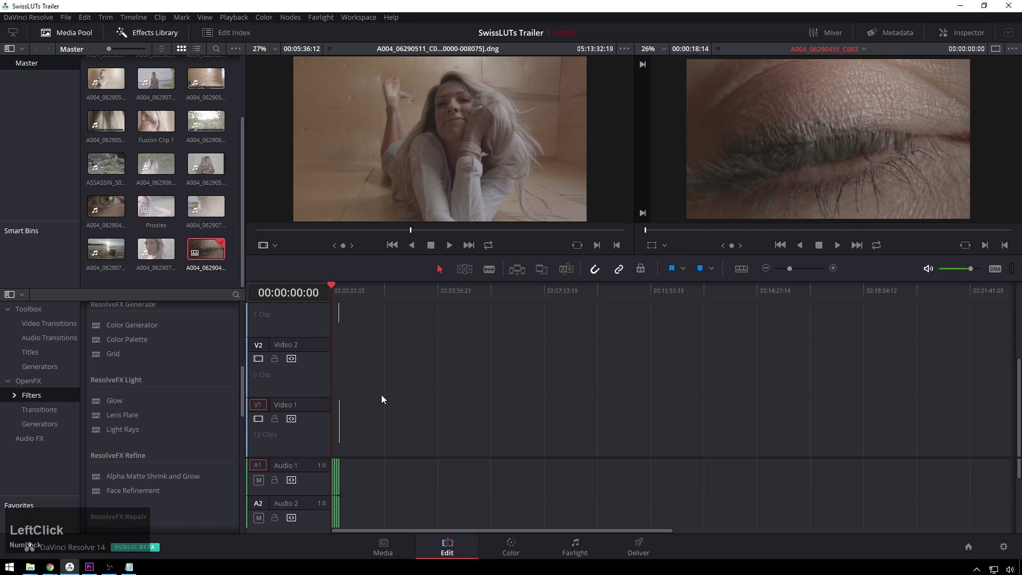
click(385, 398)
scroll(up, 3)
scroll(up, 3)
scroll(down, 3)
scroll(down, 3)
click(347, 286)
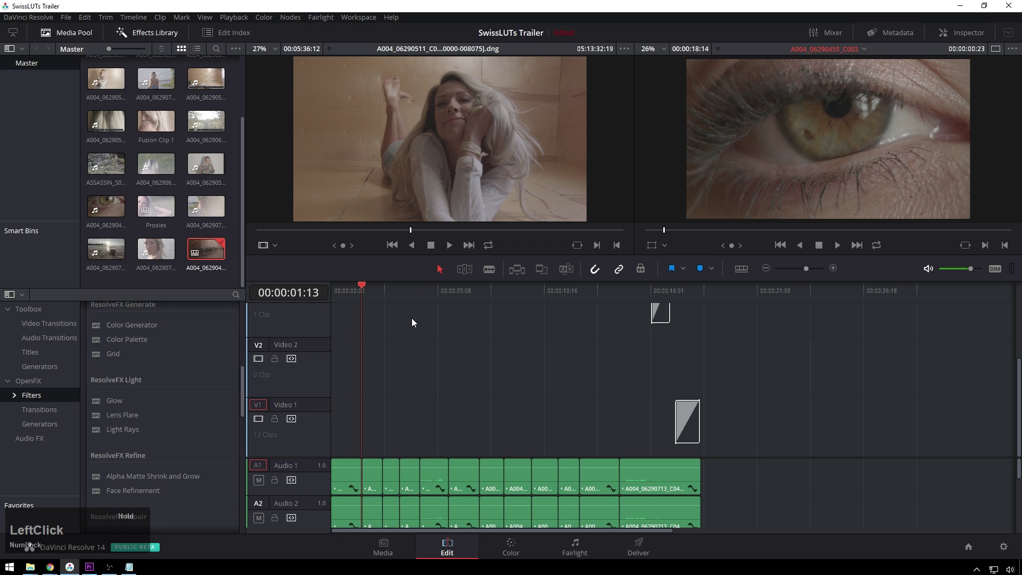
scroll(down, 3)
scroll(up, 3)
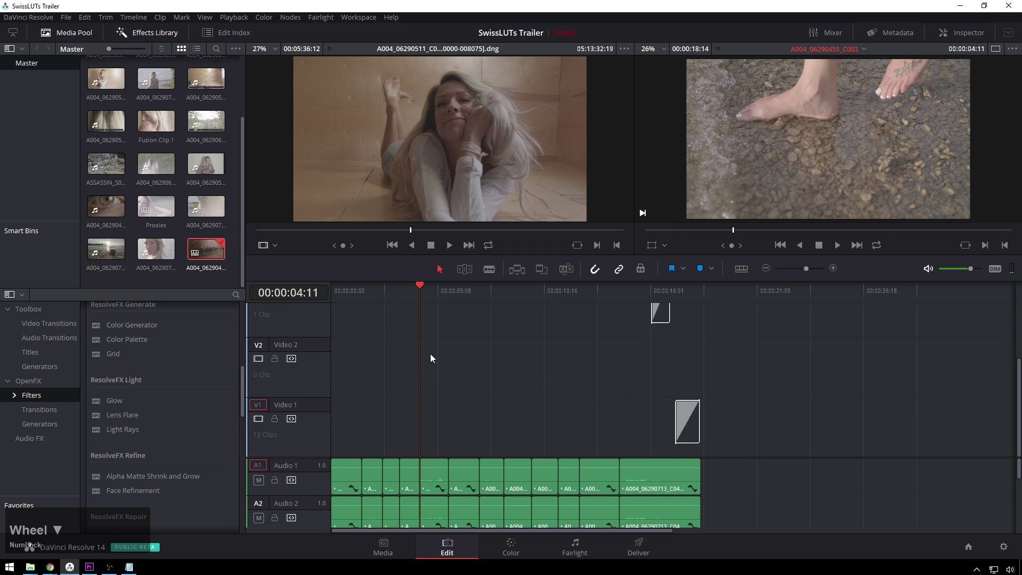